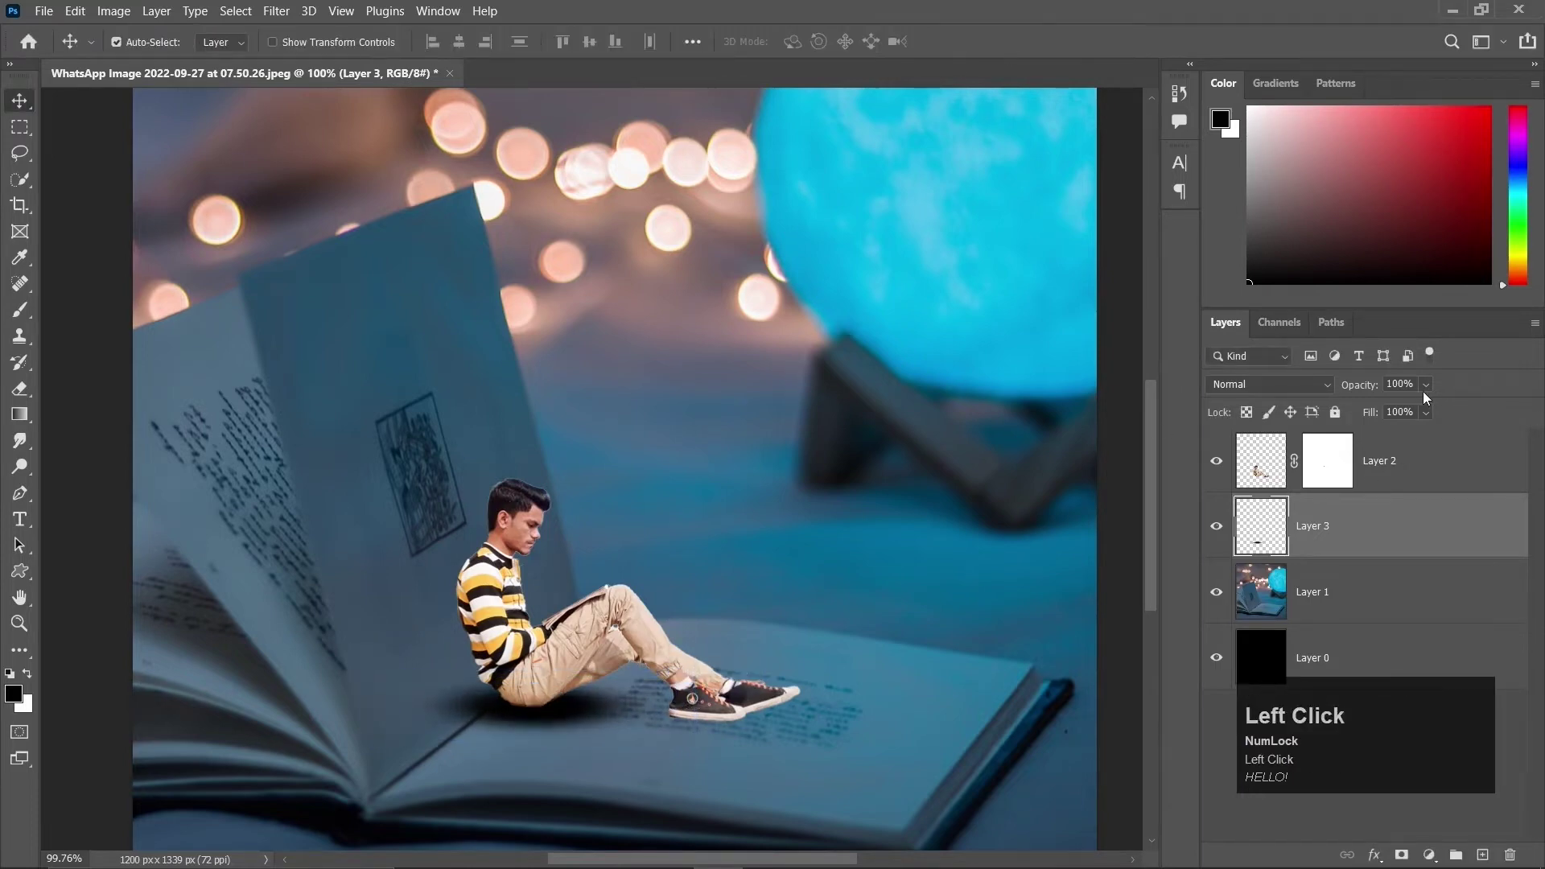
Check Layer 3's blend mode list, then lower its opacity to 77%.
click(1324, 392)
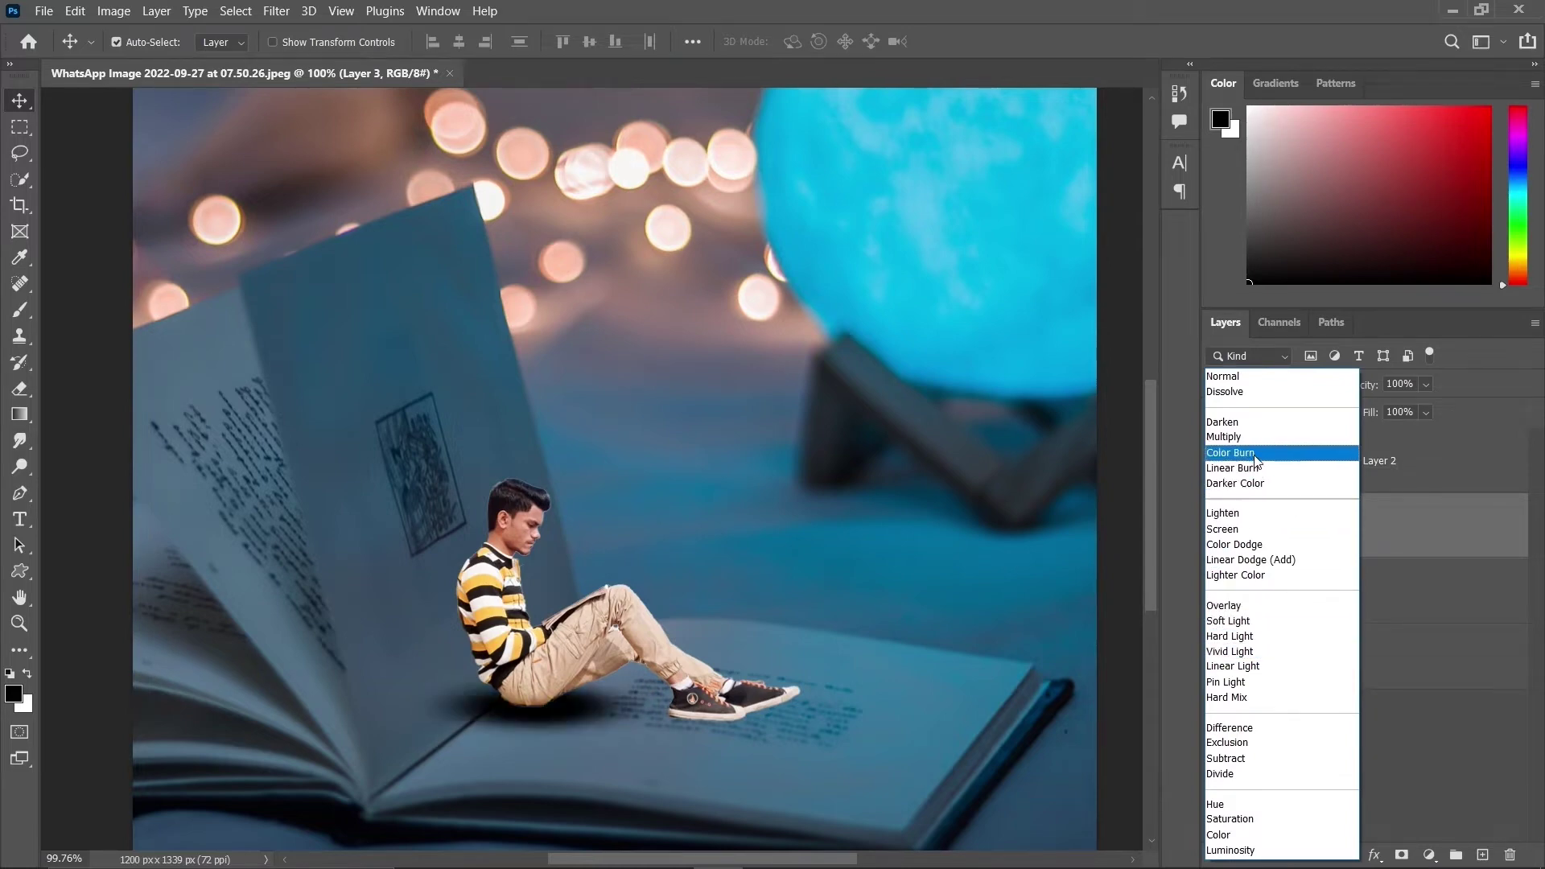
drag(1261, 379, 1431, 415)
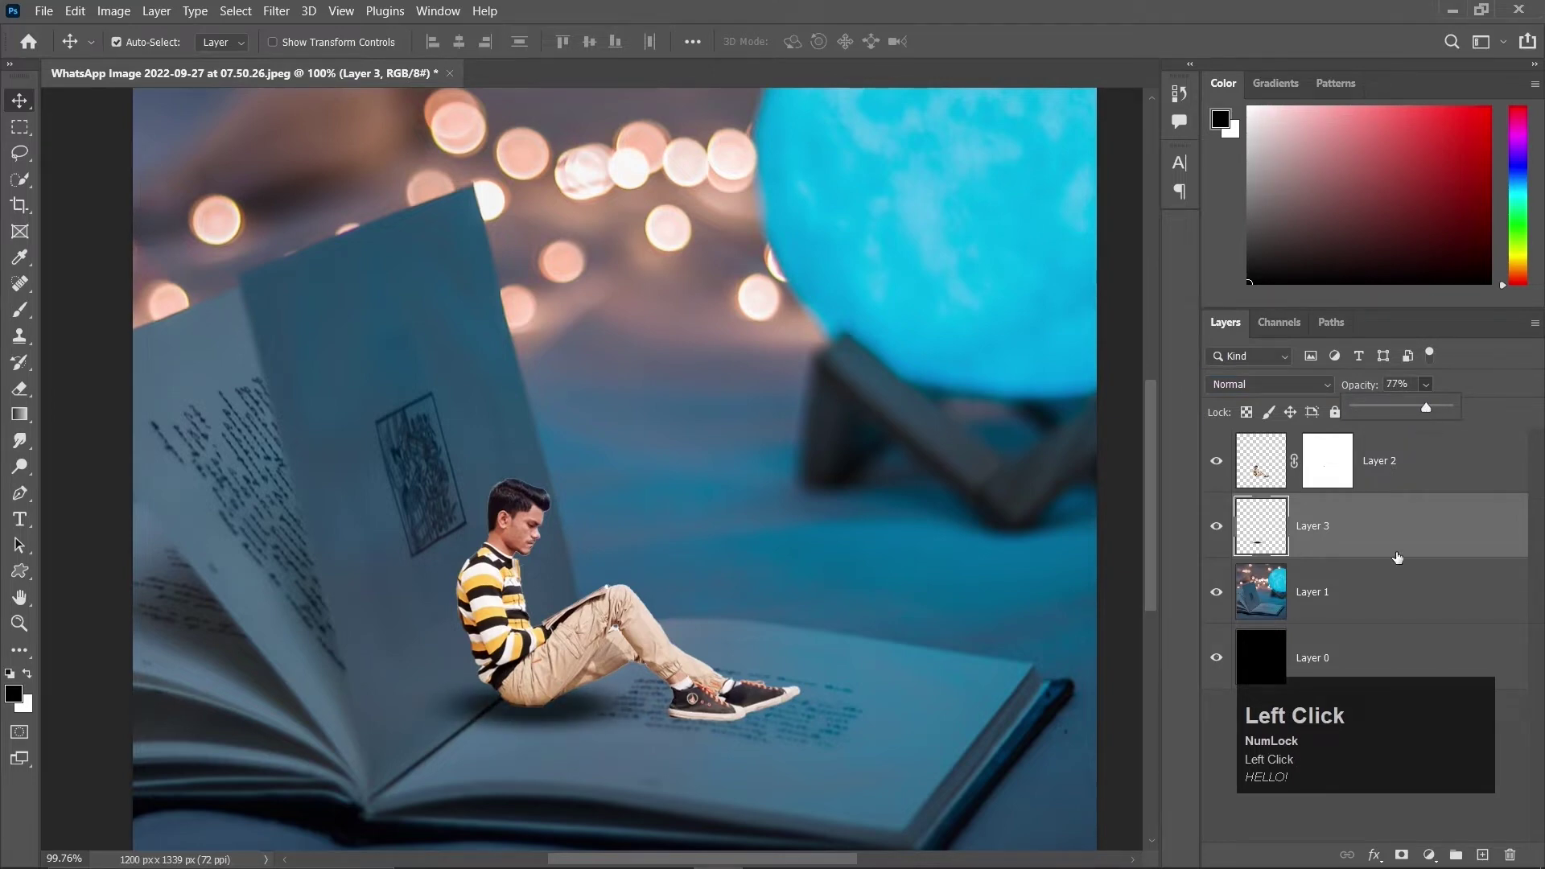
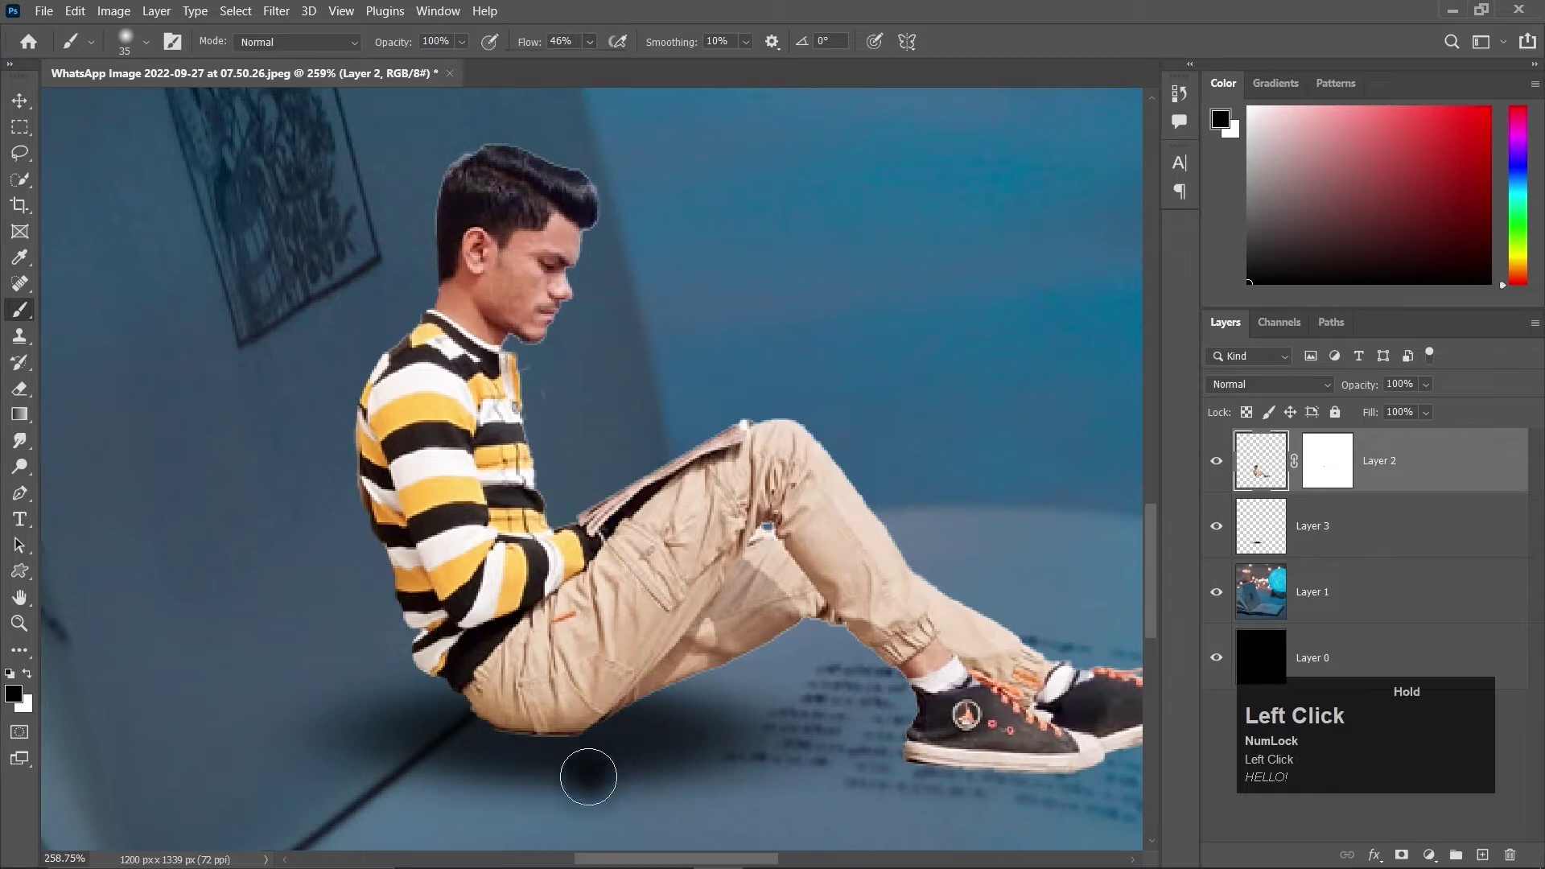
Undo twice, pick the Brush, and target the boy layer's mask under the new clipped Layer 4.
key(ctrl+z)
key(ctrl+z)
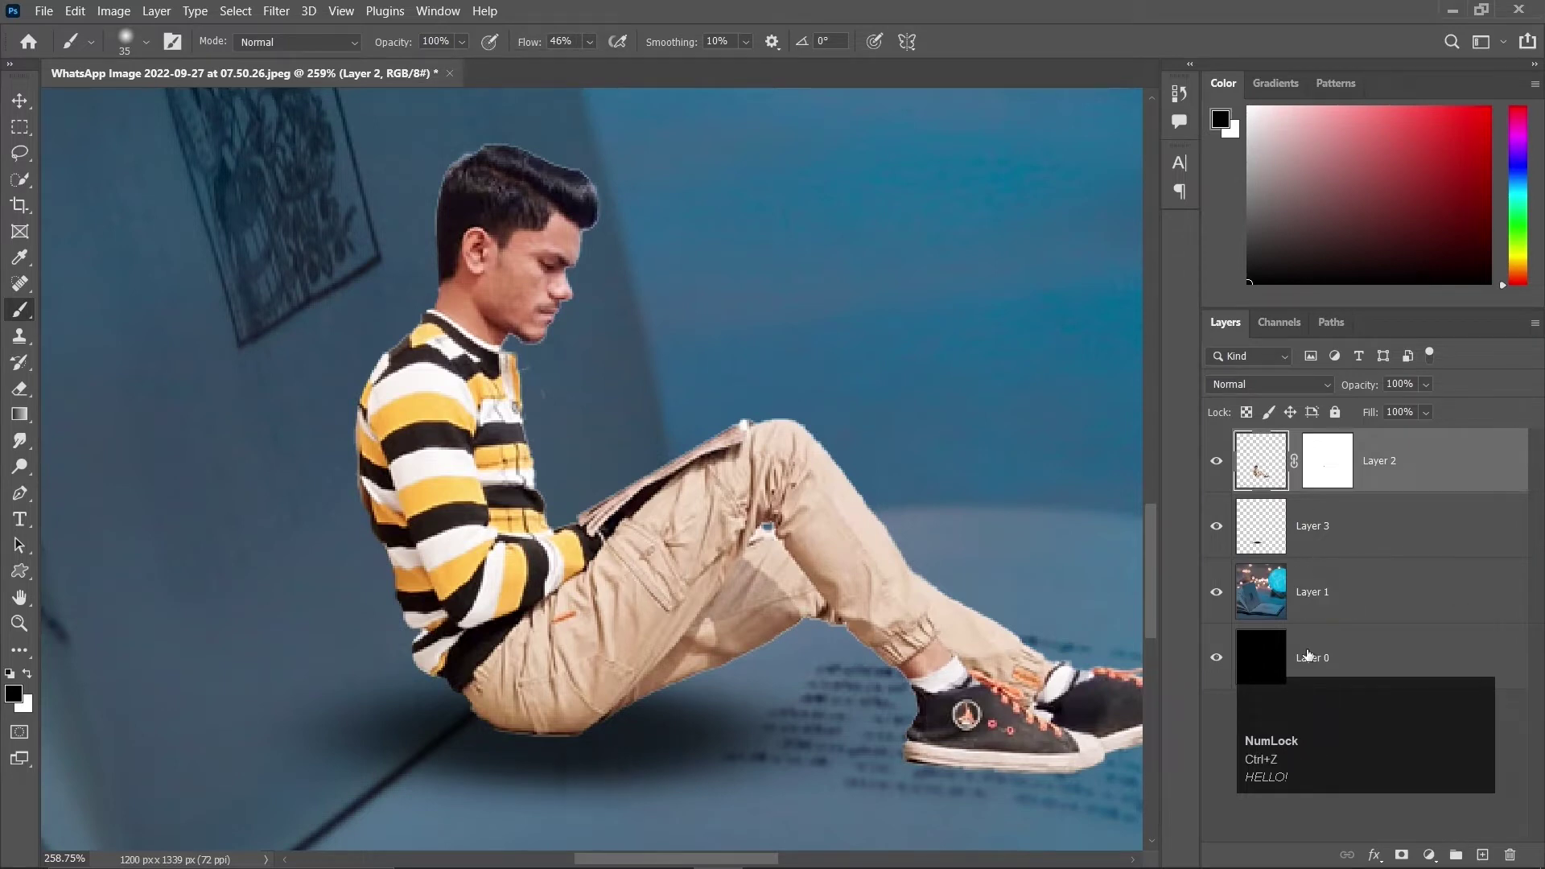
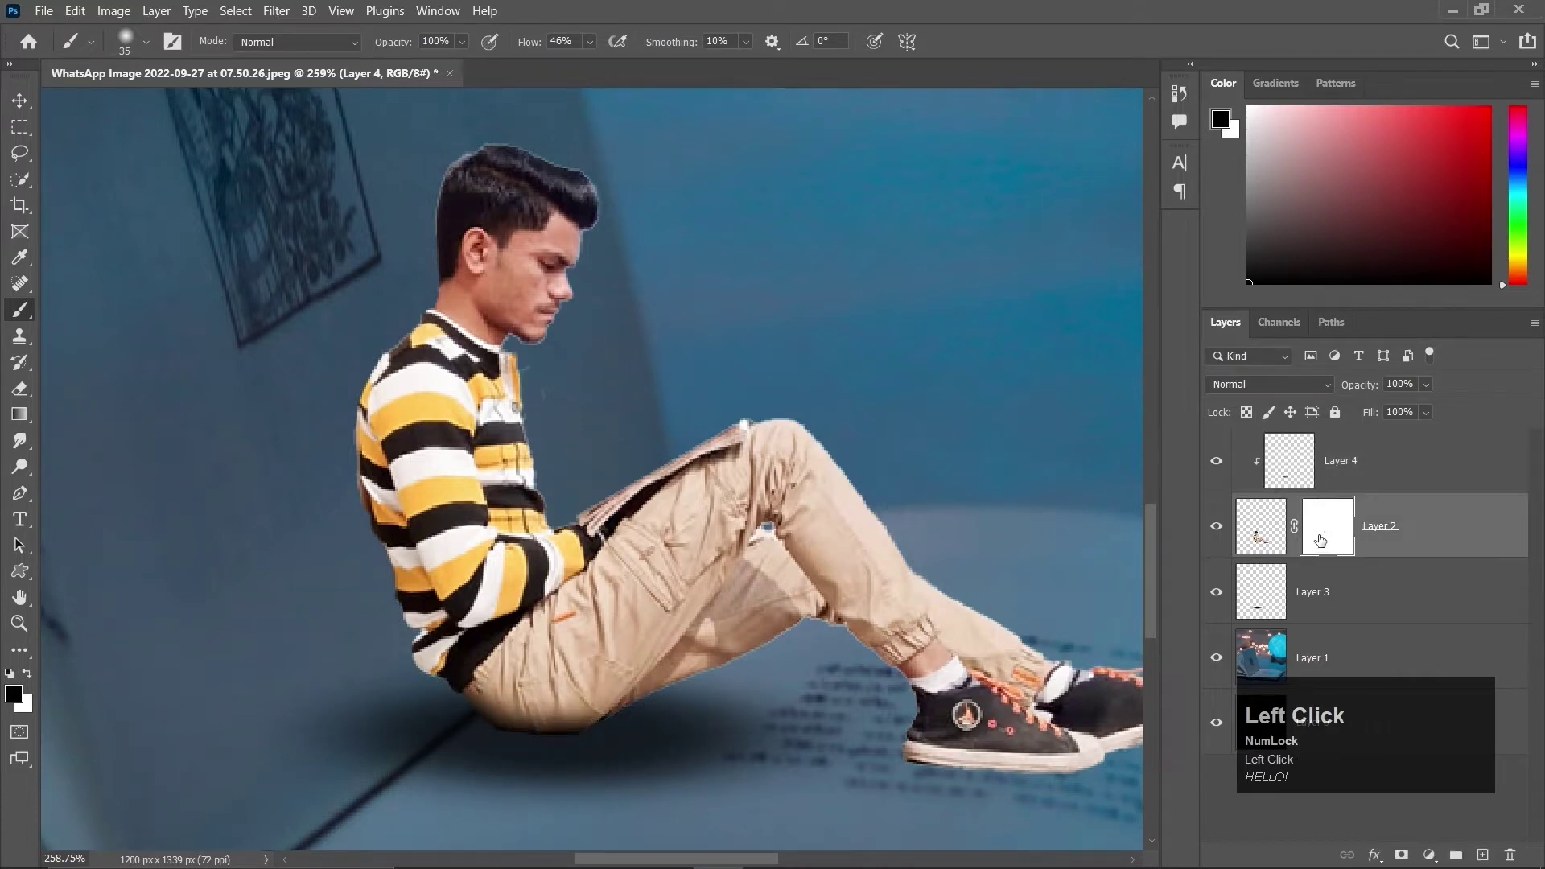
scroll(up, 3)
key(b)
click(1499, 841)
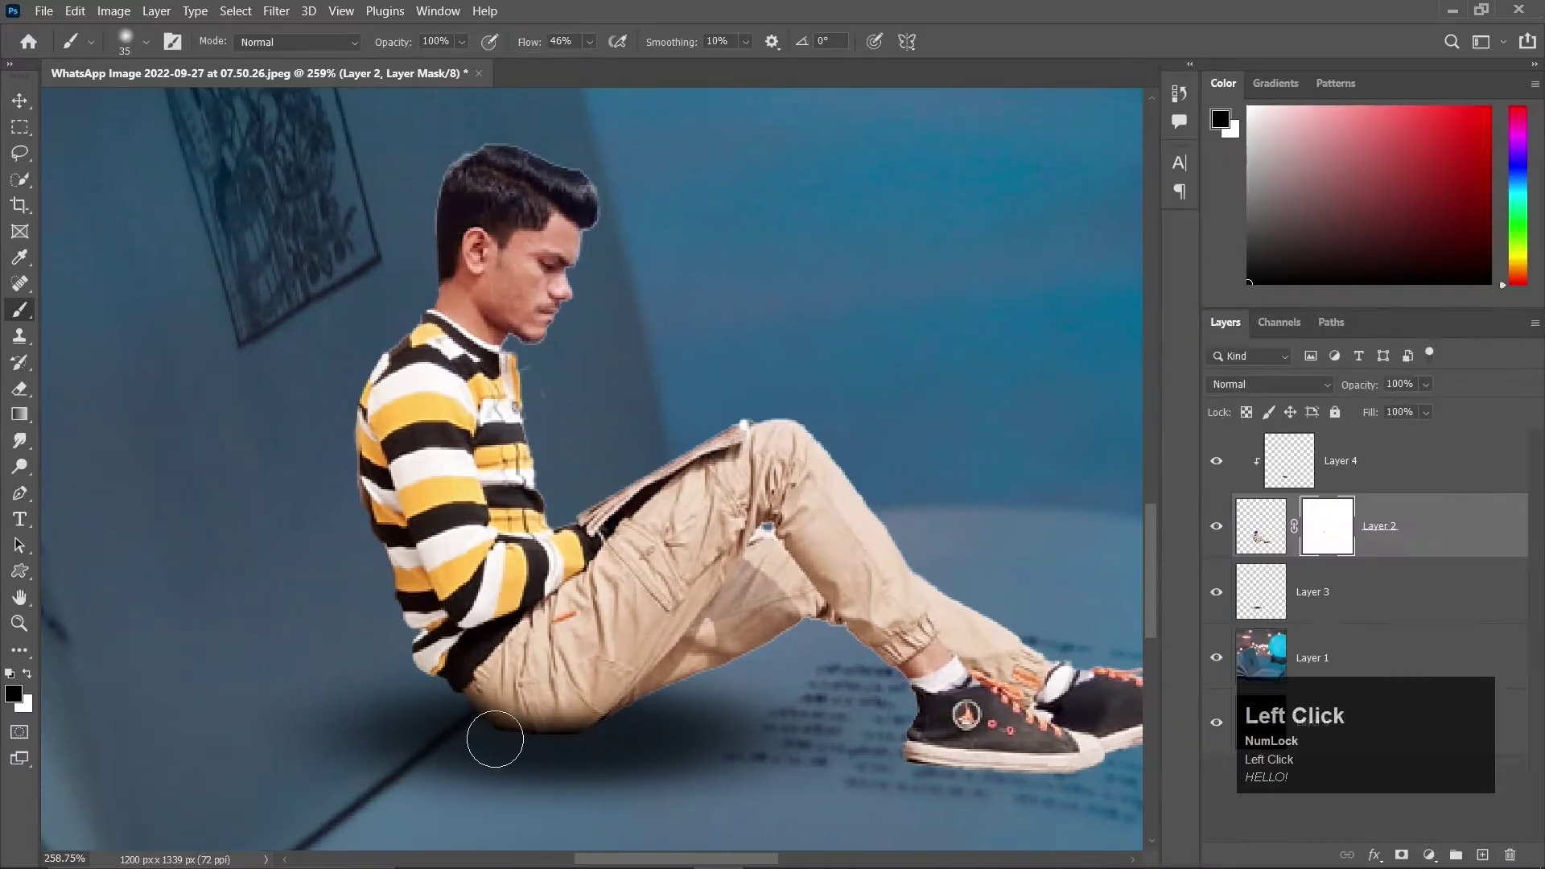
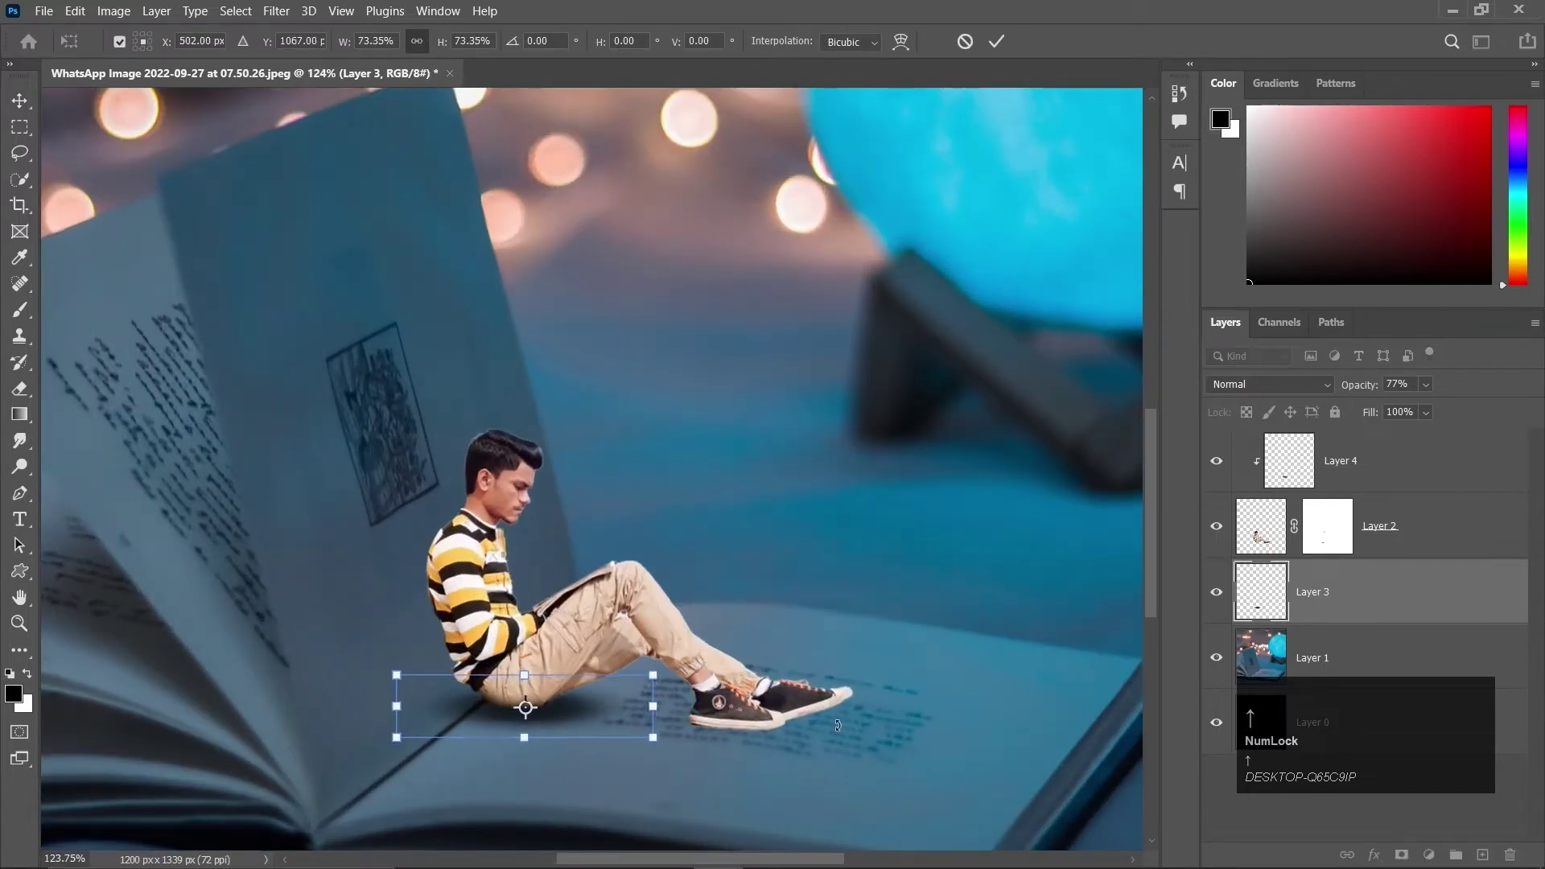
Confirm the shadow's position, duplicate it and stretch the copy onto the book page behind the boy.
key(Return)
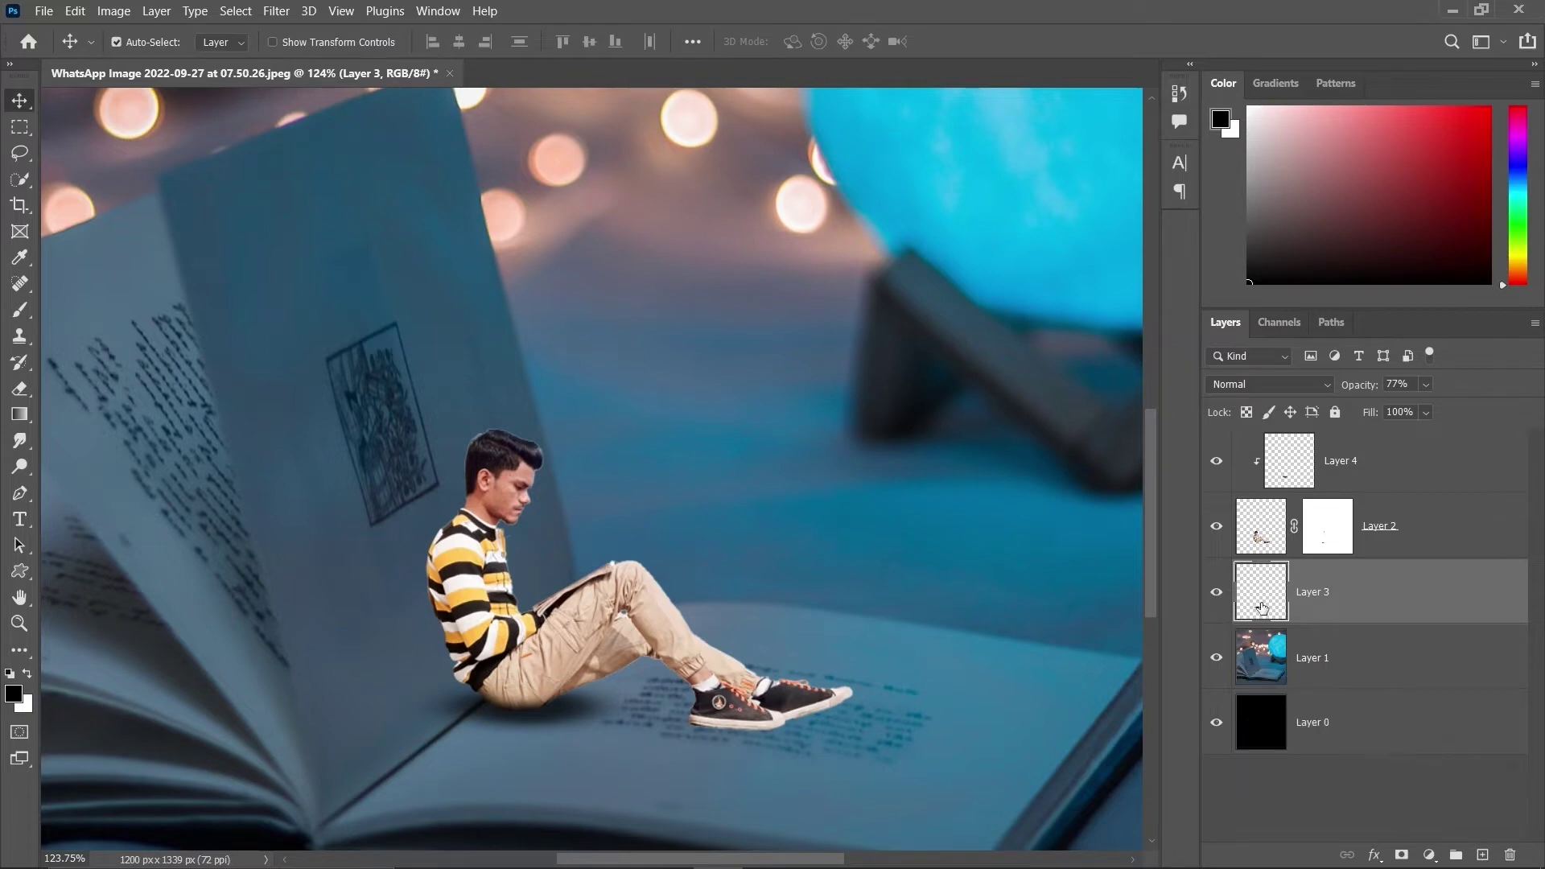
key(ctrl+j)
key(ctrl+t)
drag(579, 708, 779, 761)
key(Return)
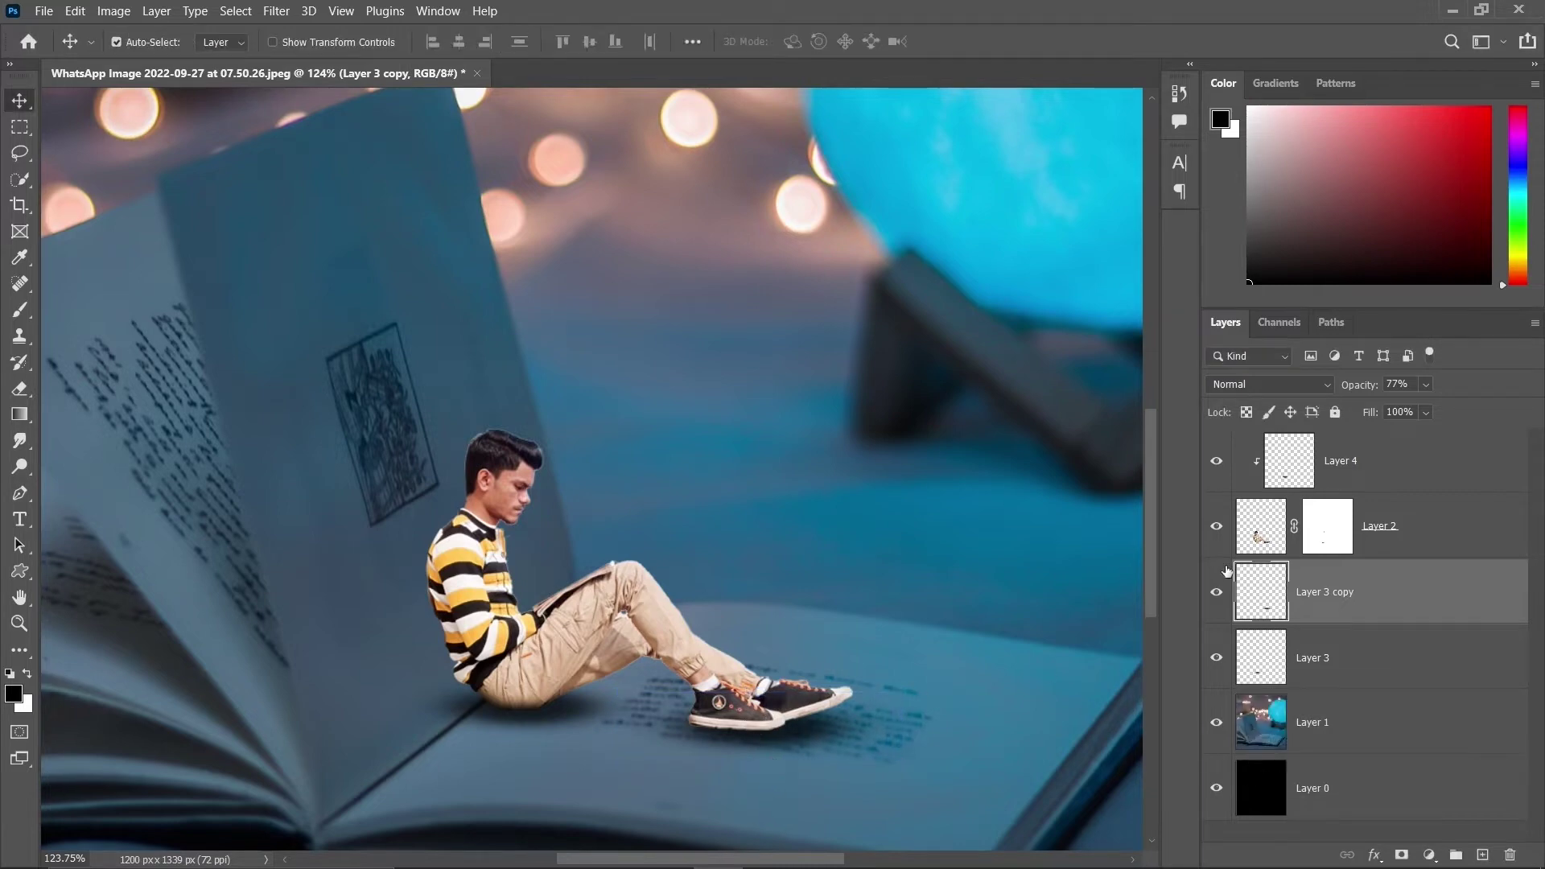
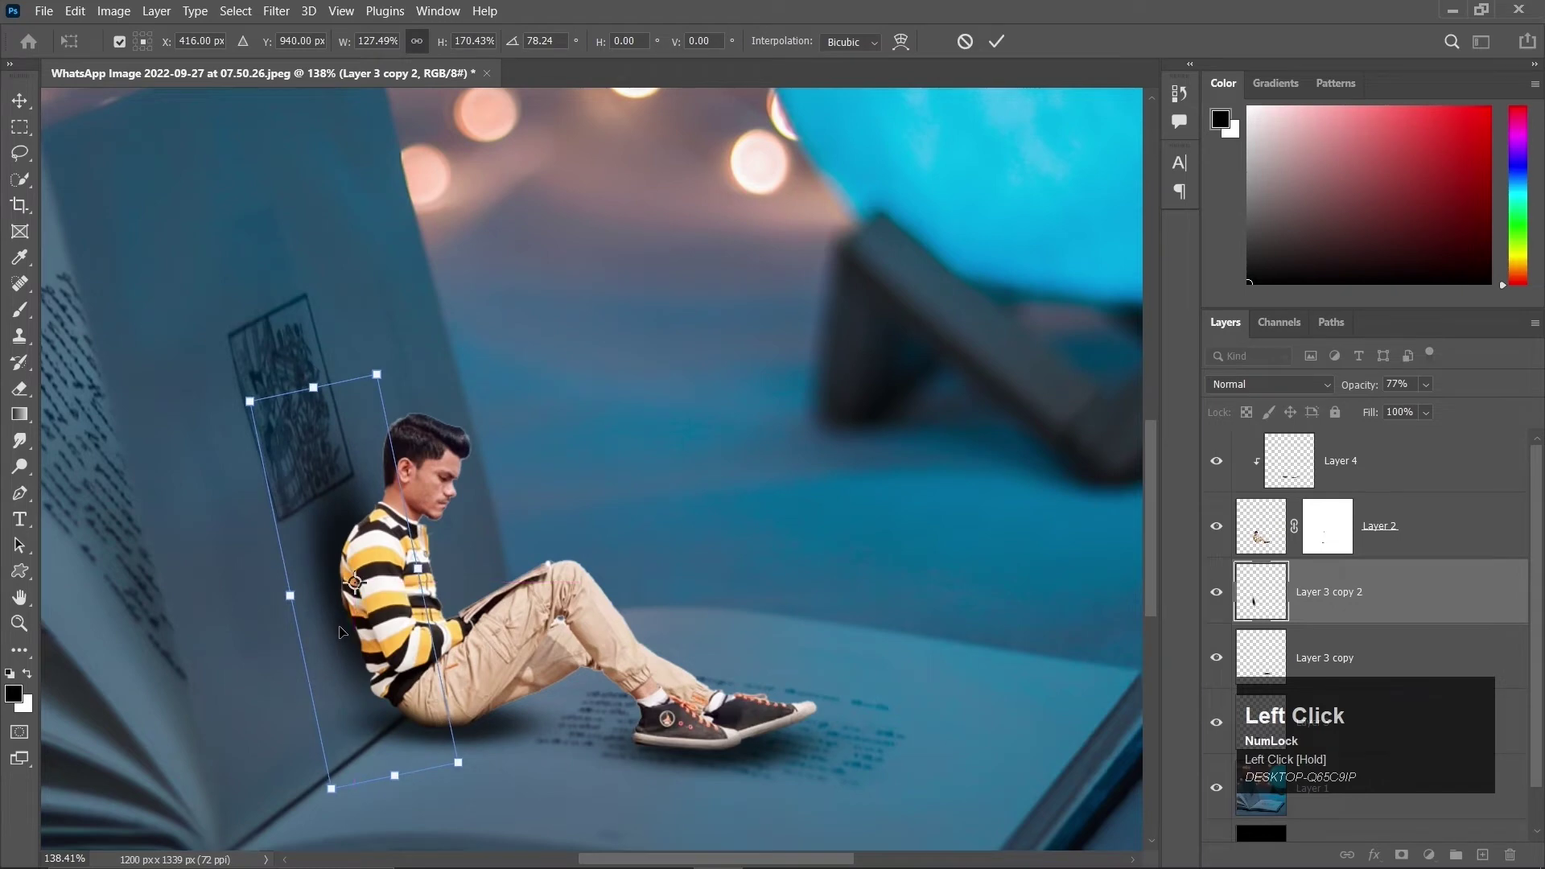
Lower the opacity of the shadow copy in the Layers panel.
scroll(down, 3)
scroll(up, 3)
drag(1425, 389, 1289, 481)
scroll(up, 3)
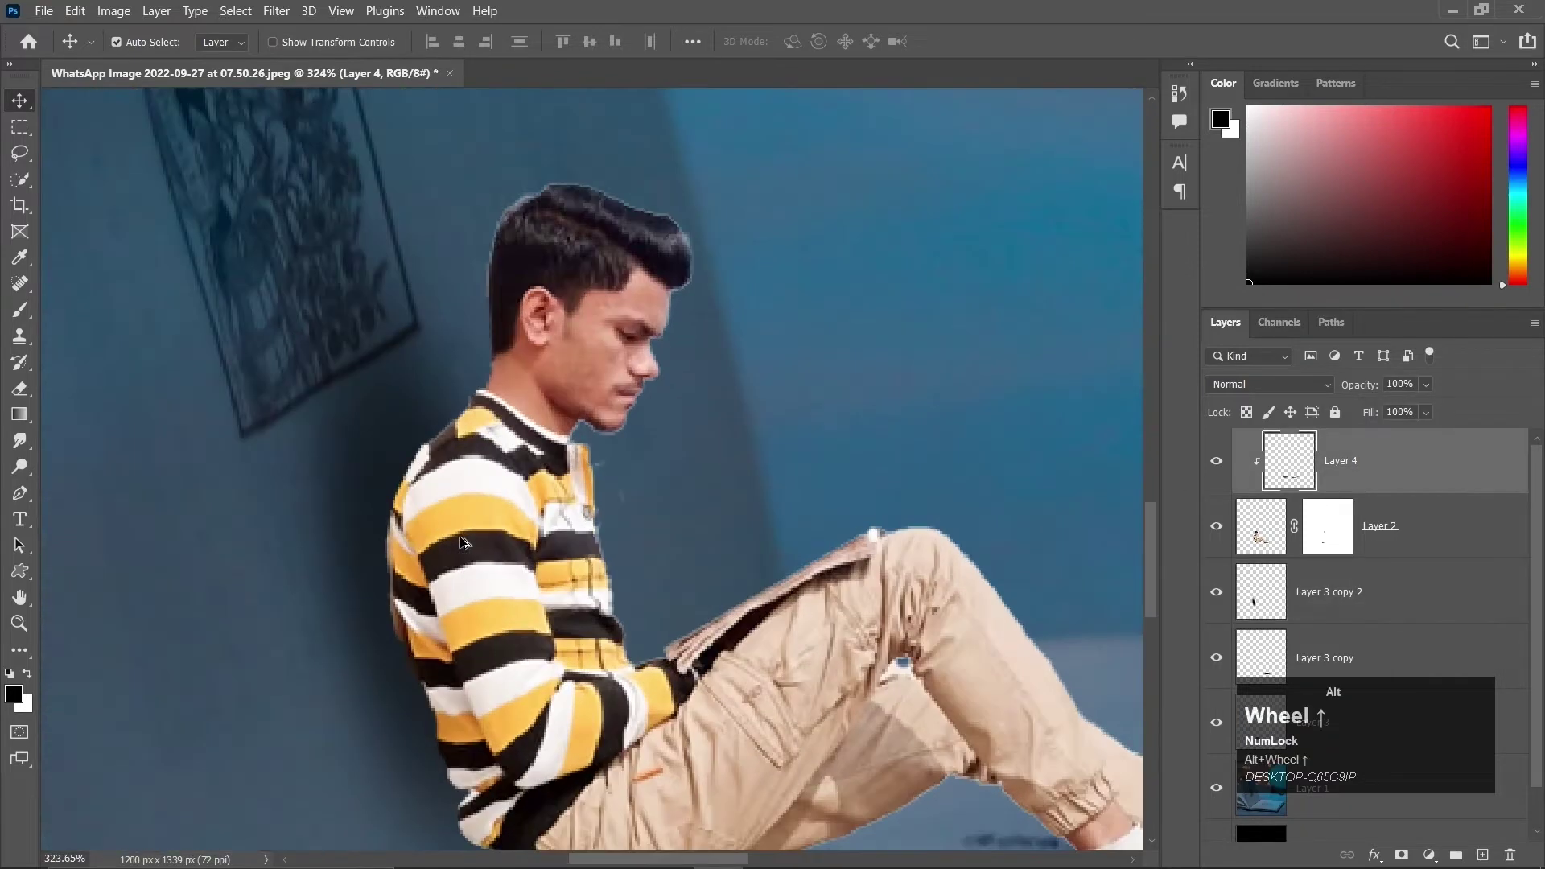
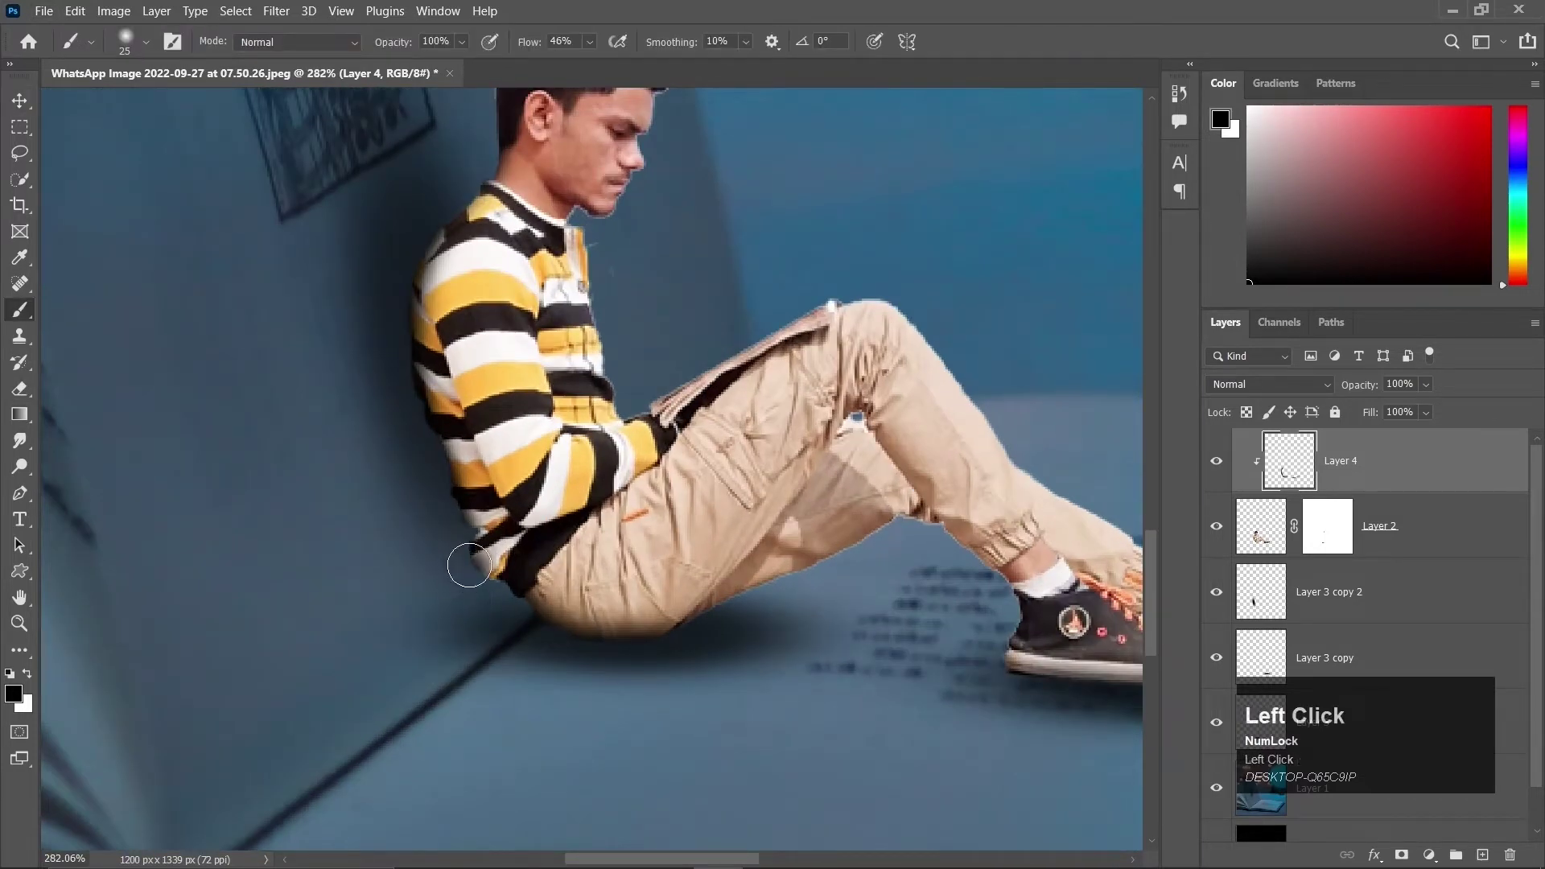
Finish painting the shading and return to the Move tool for the shadow copy layer.
key(v)
scroll(down, 3)
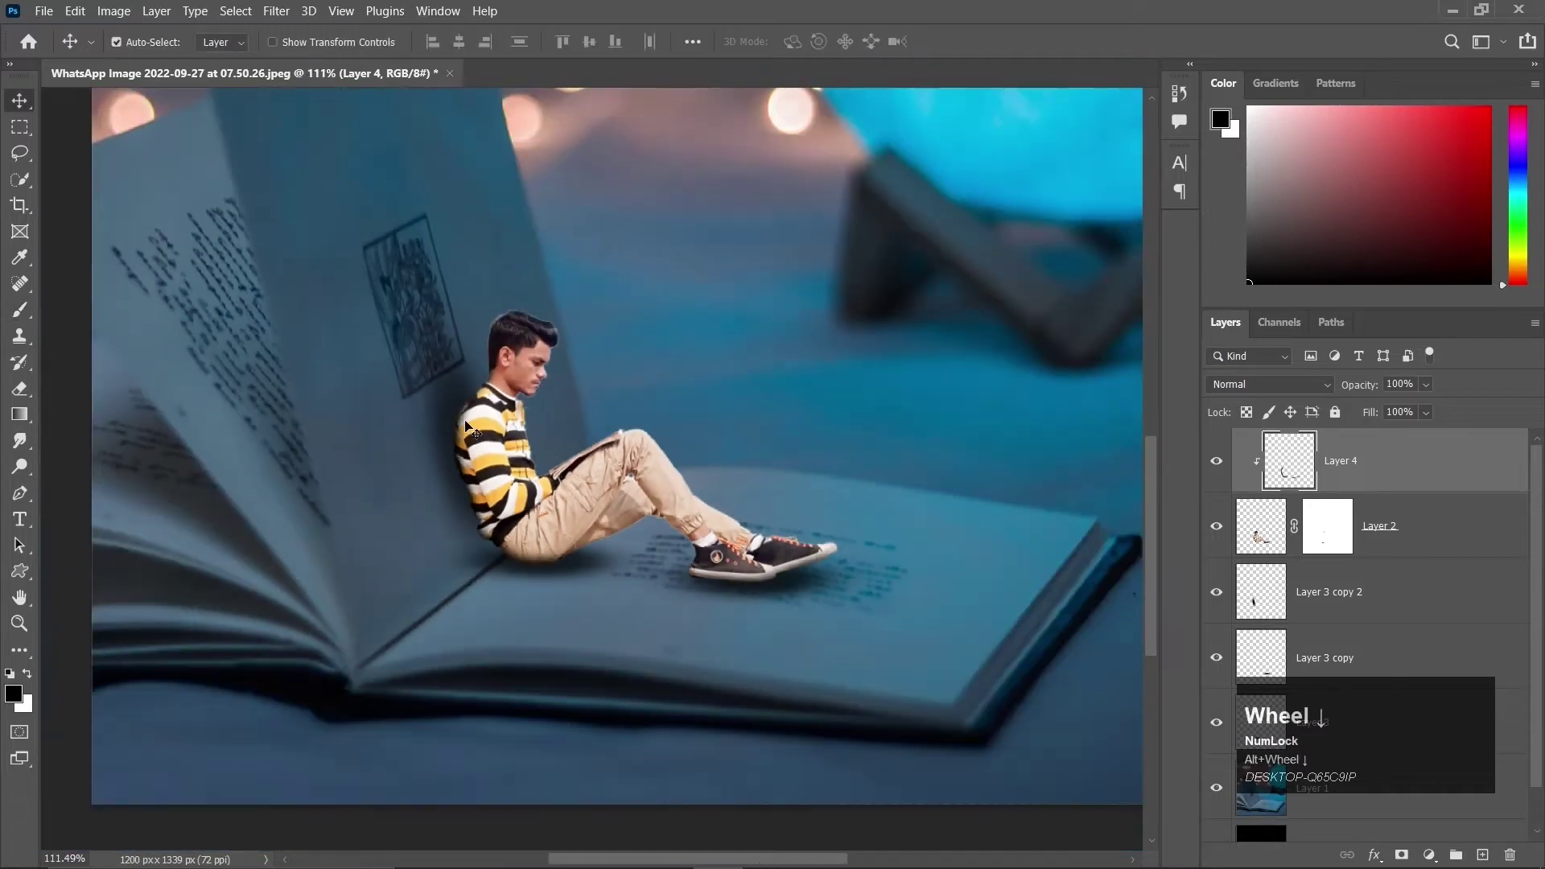
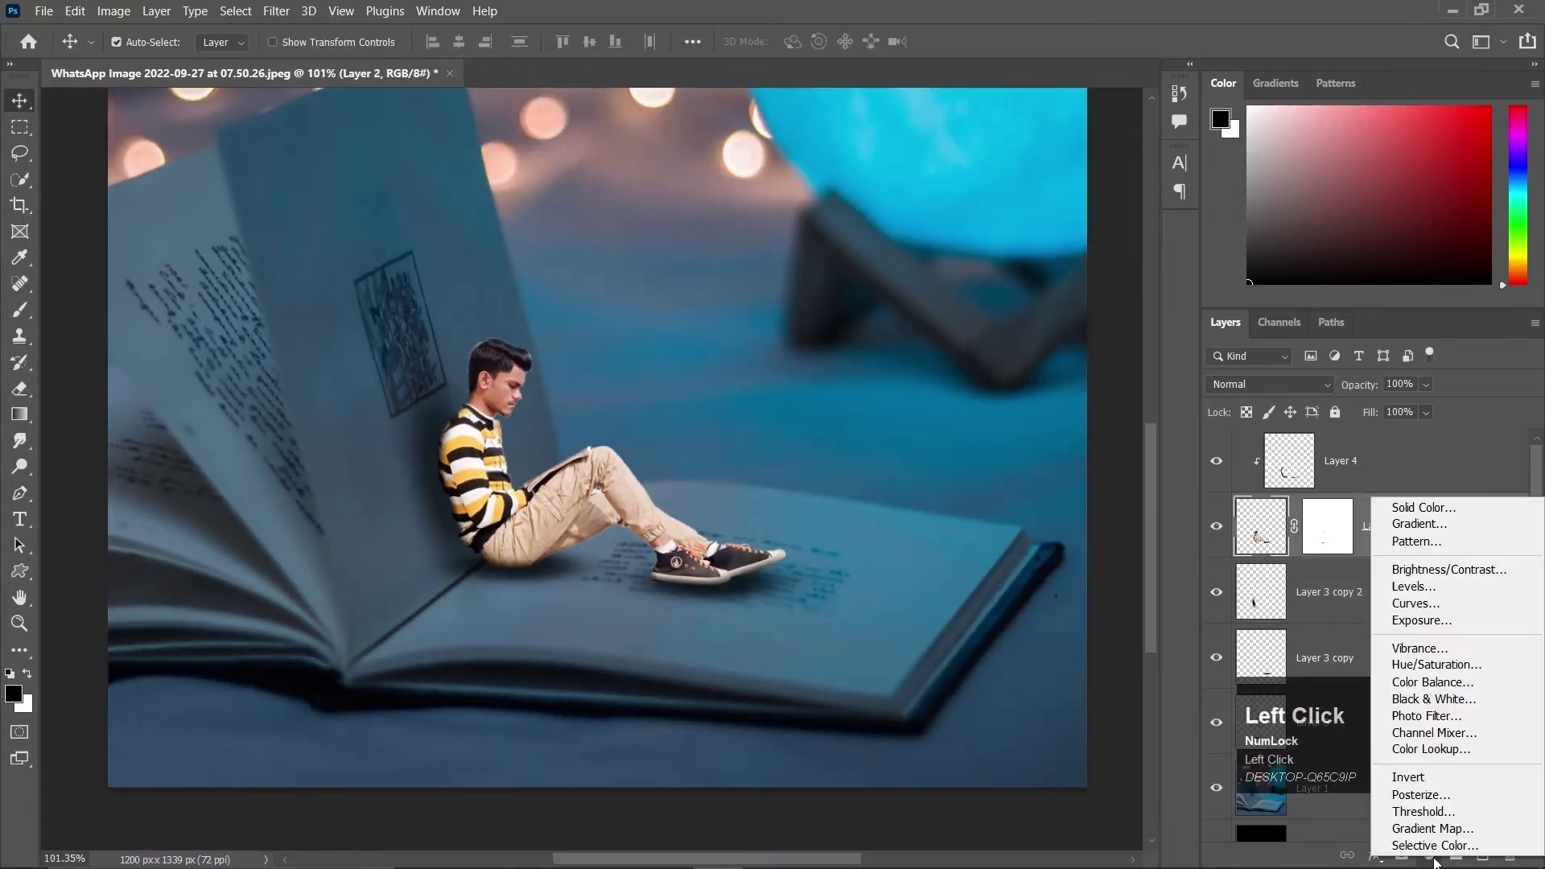
Darken the boy with a clipped Levels adjustment, output white limited to 140, highlight input 242.
drag(385, 510, 404, 222)
key(ctrl+Num_Lock)
click(427, 249)
Browse for the lantern and glow images in the Open dialog.
key(ctrl+o)
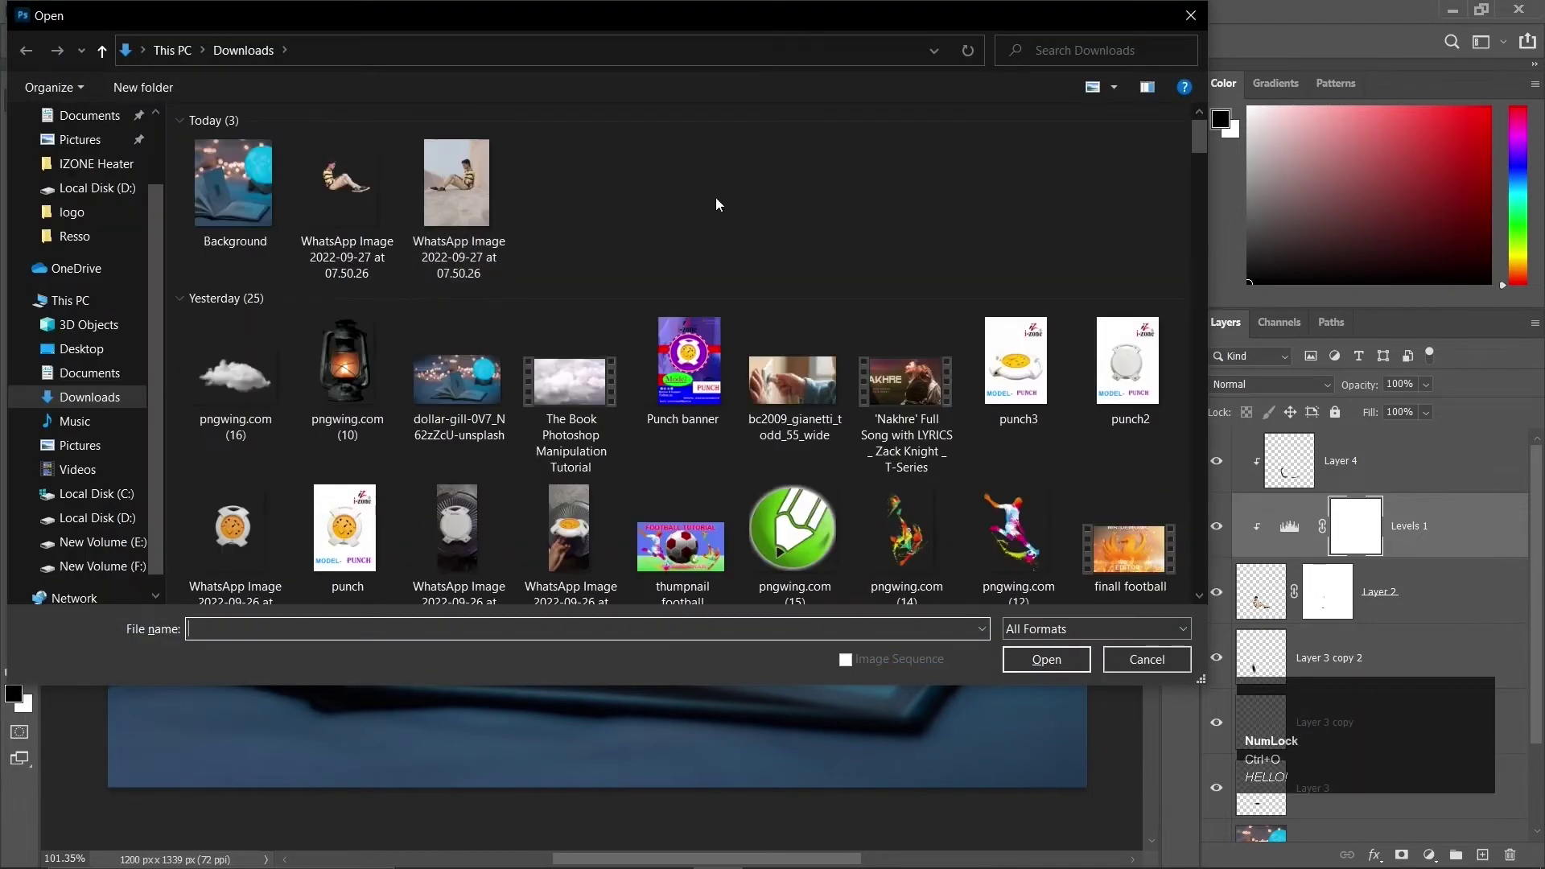
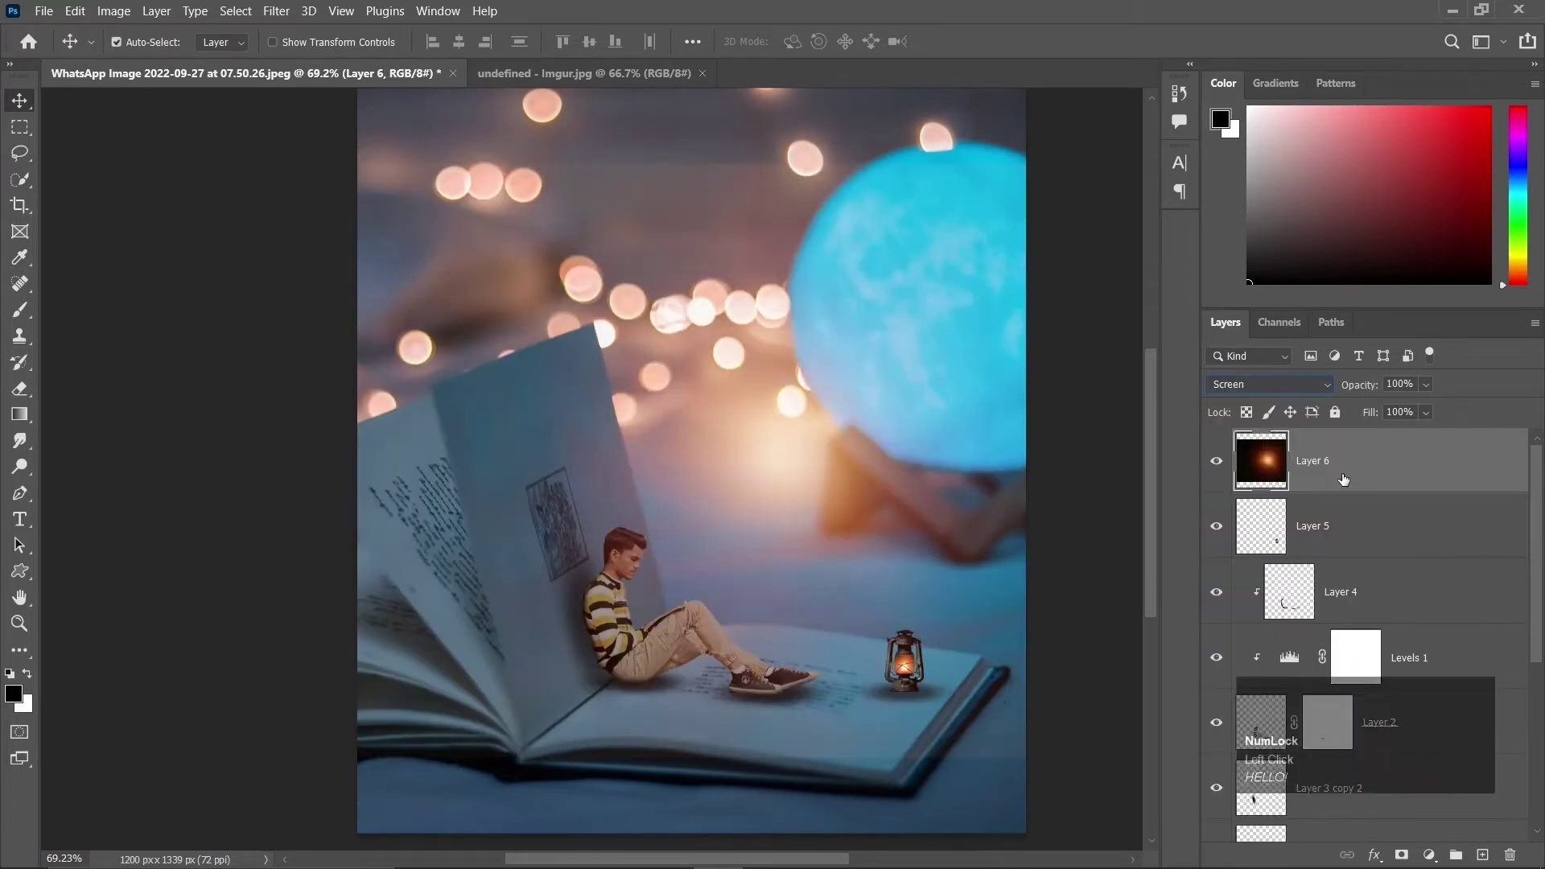
Set the orange glow layer to Screen and start transforming it beneath the lantern.
click(1359, 476)
key(ctrl+t)
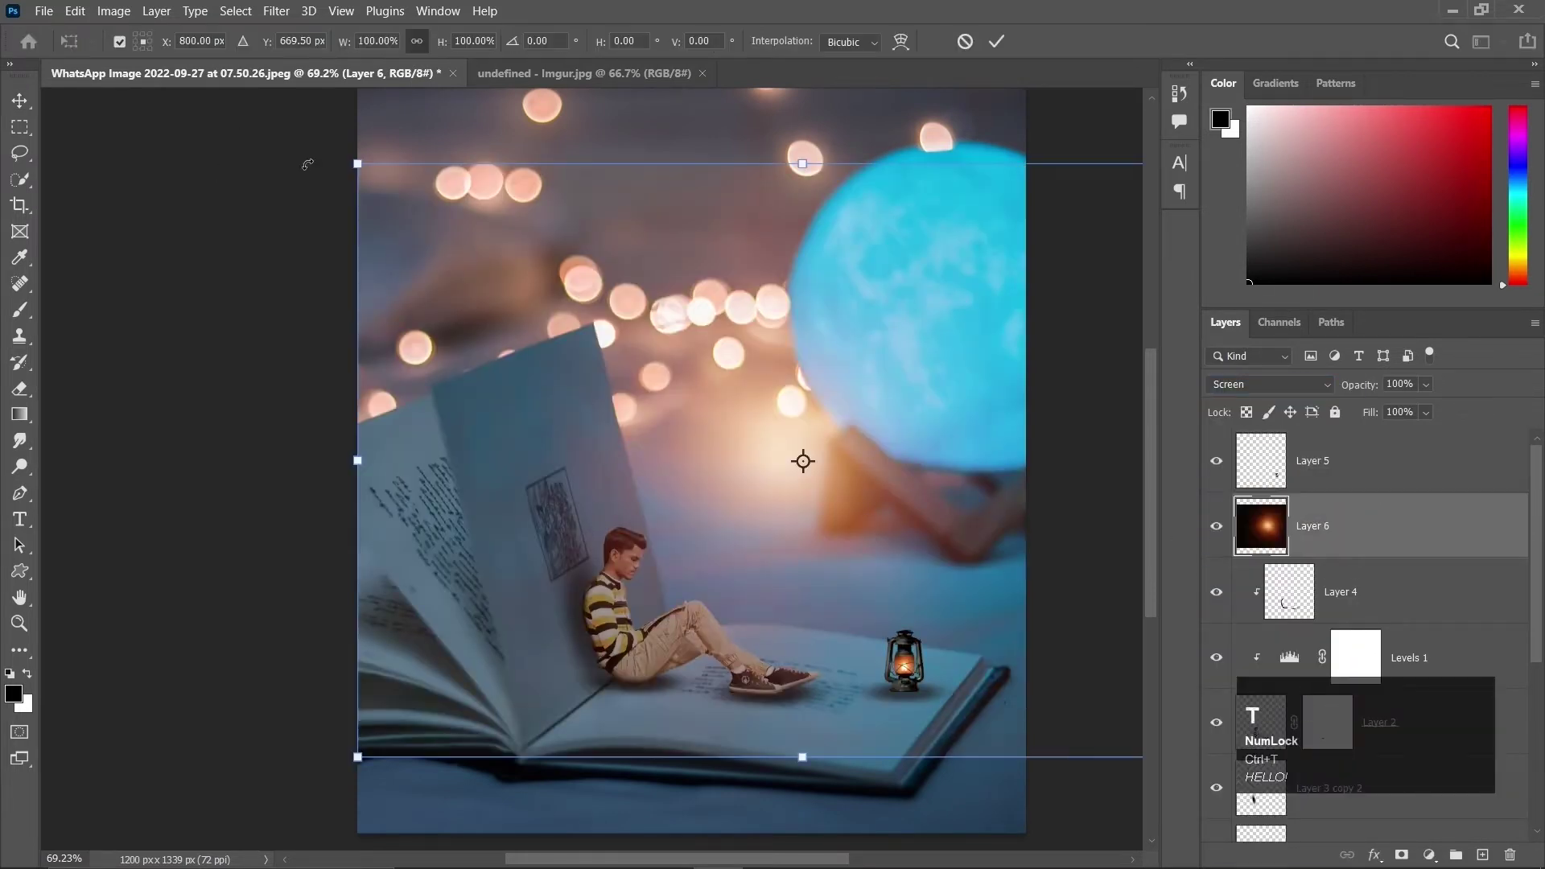
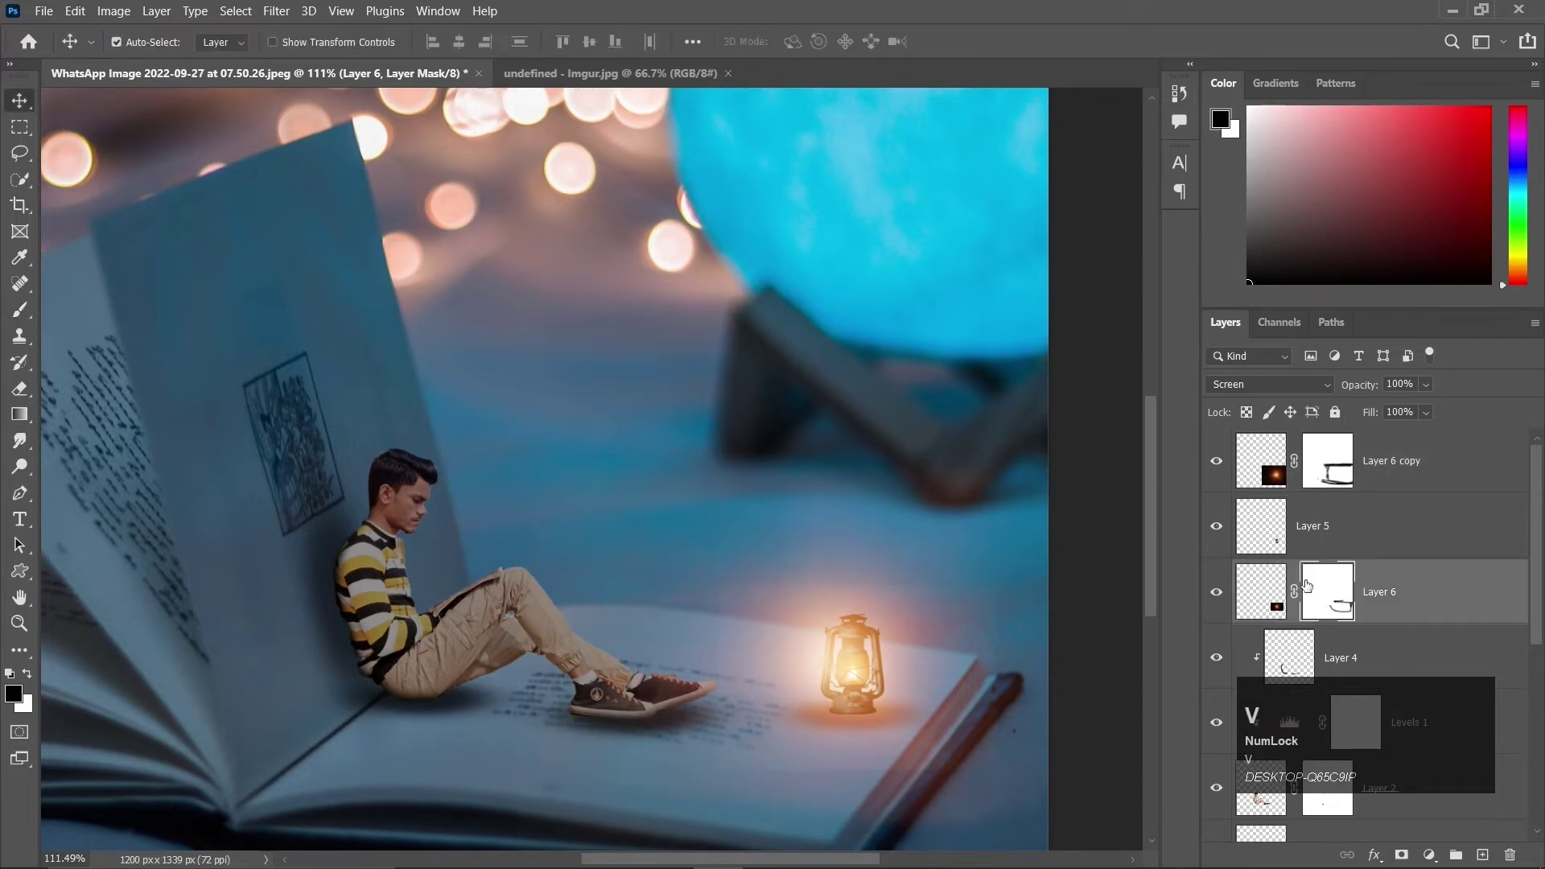
Reorder the glow layers so both masked glows sit around the lantern.
drag(1414, 459, 1419, 422)
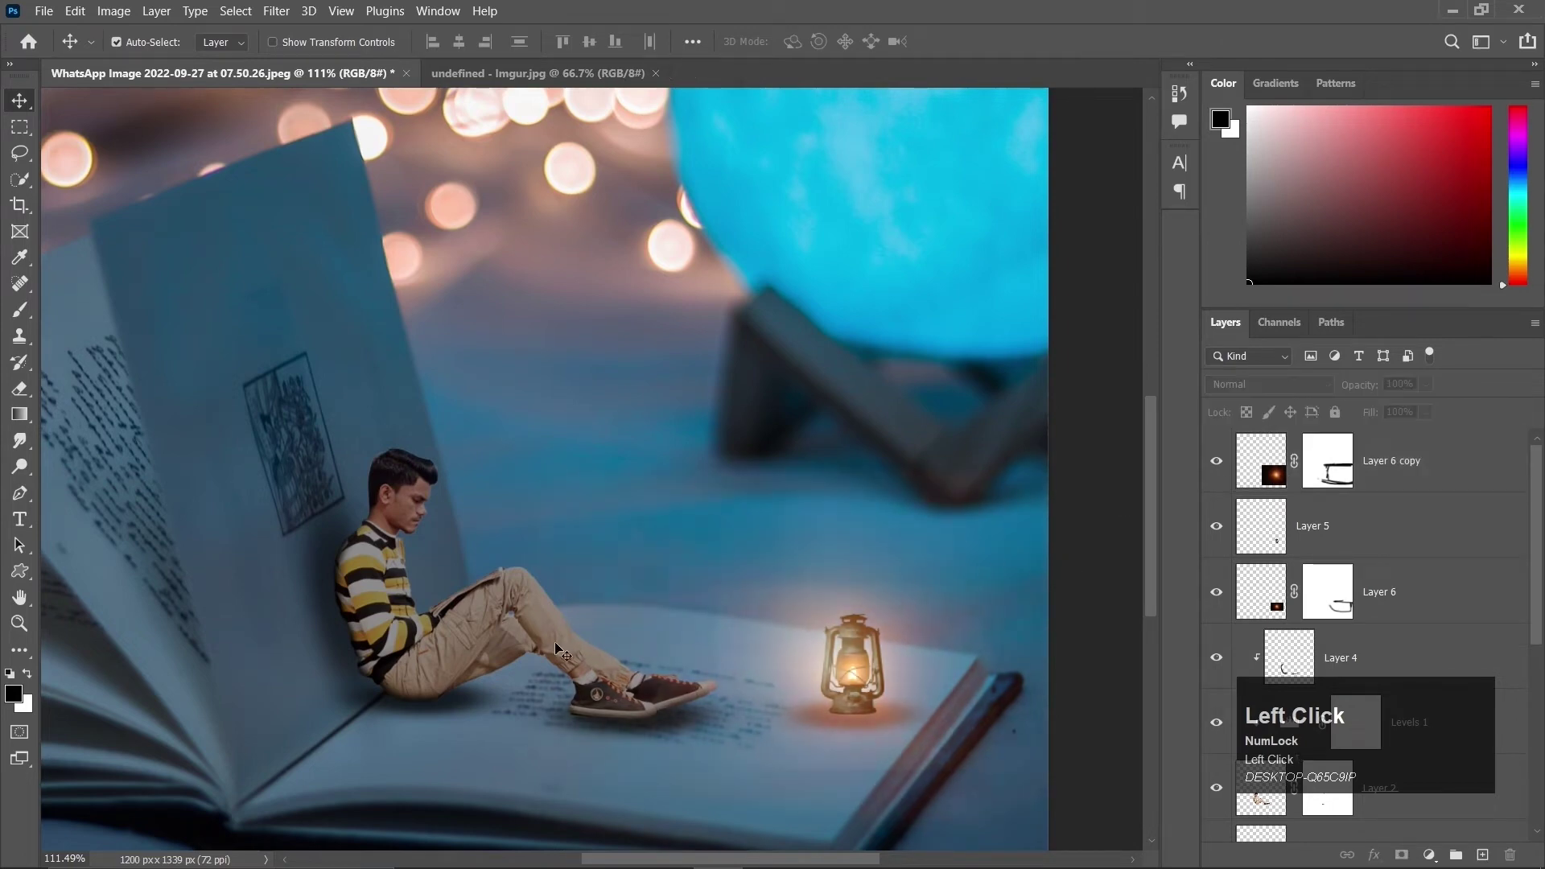
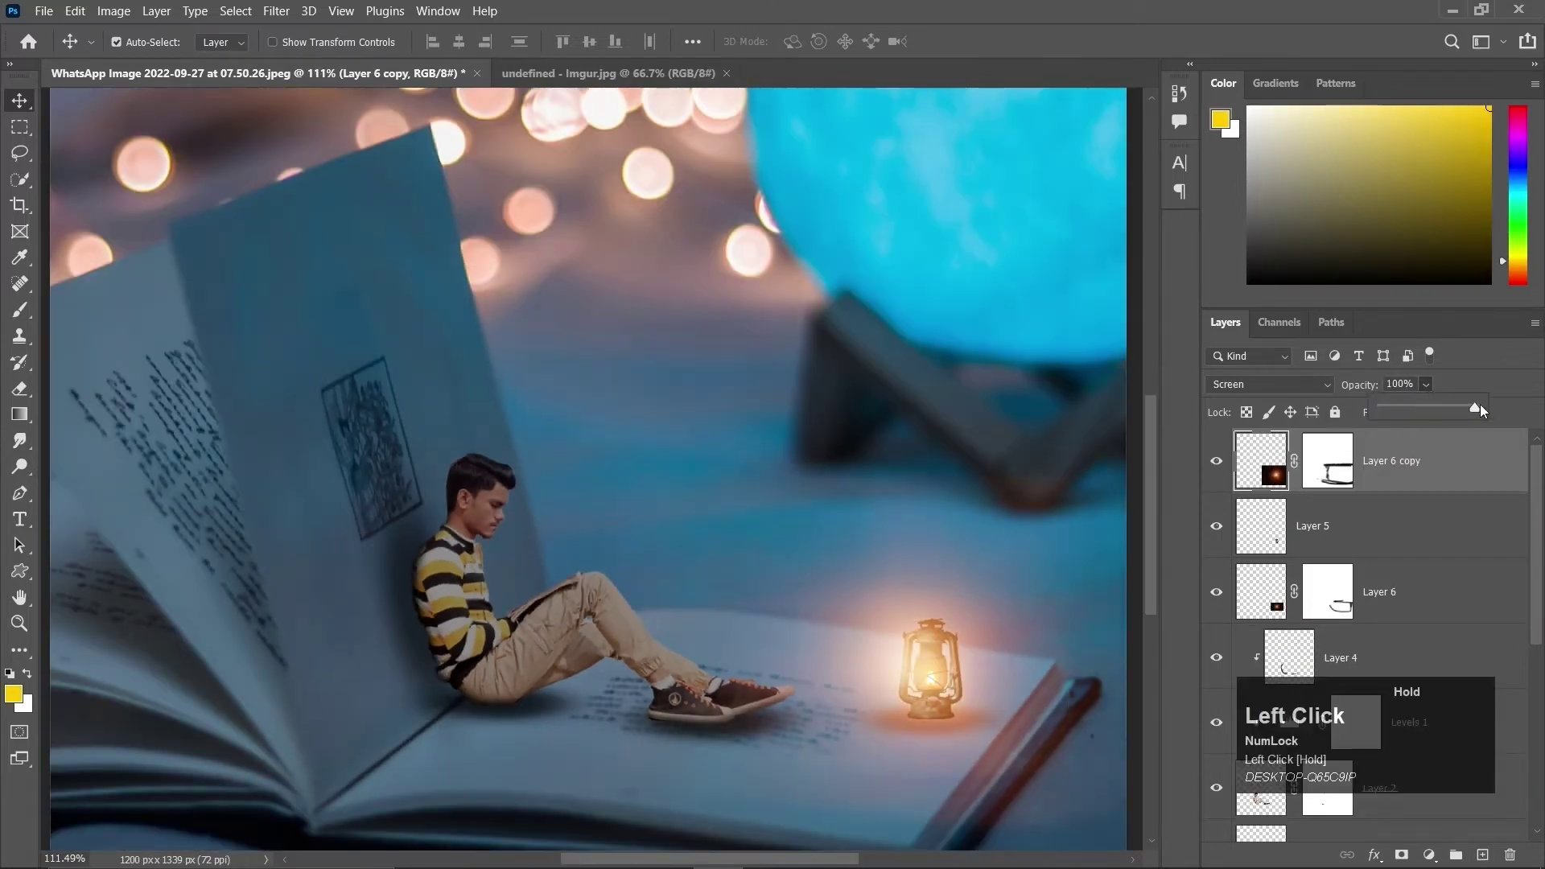
scroll(down, 3)
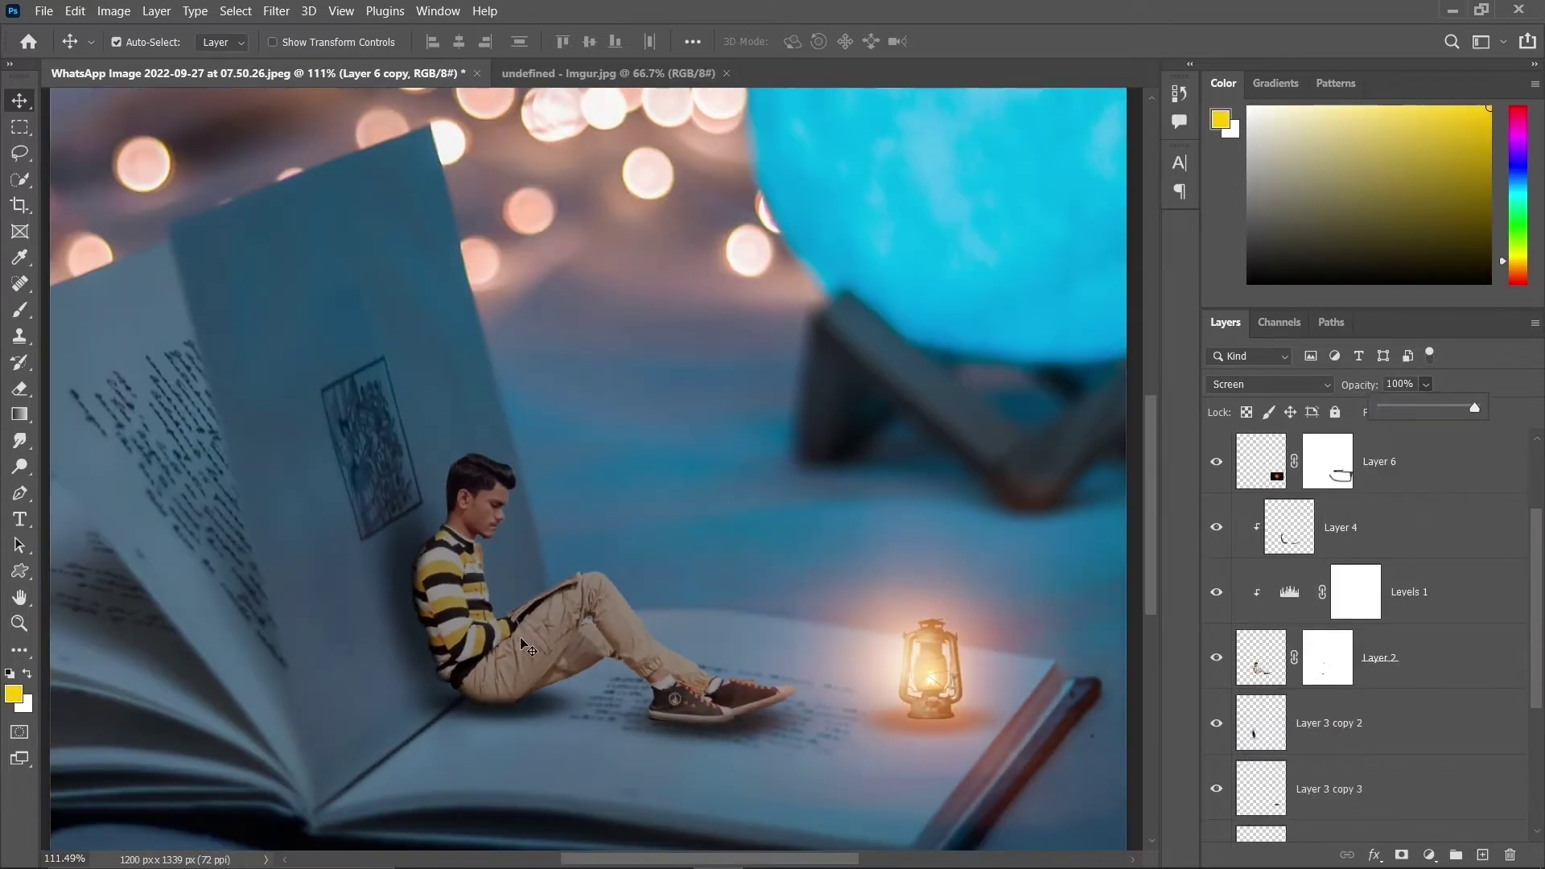
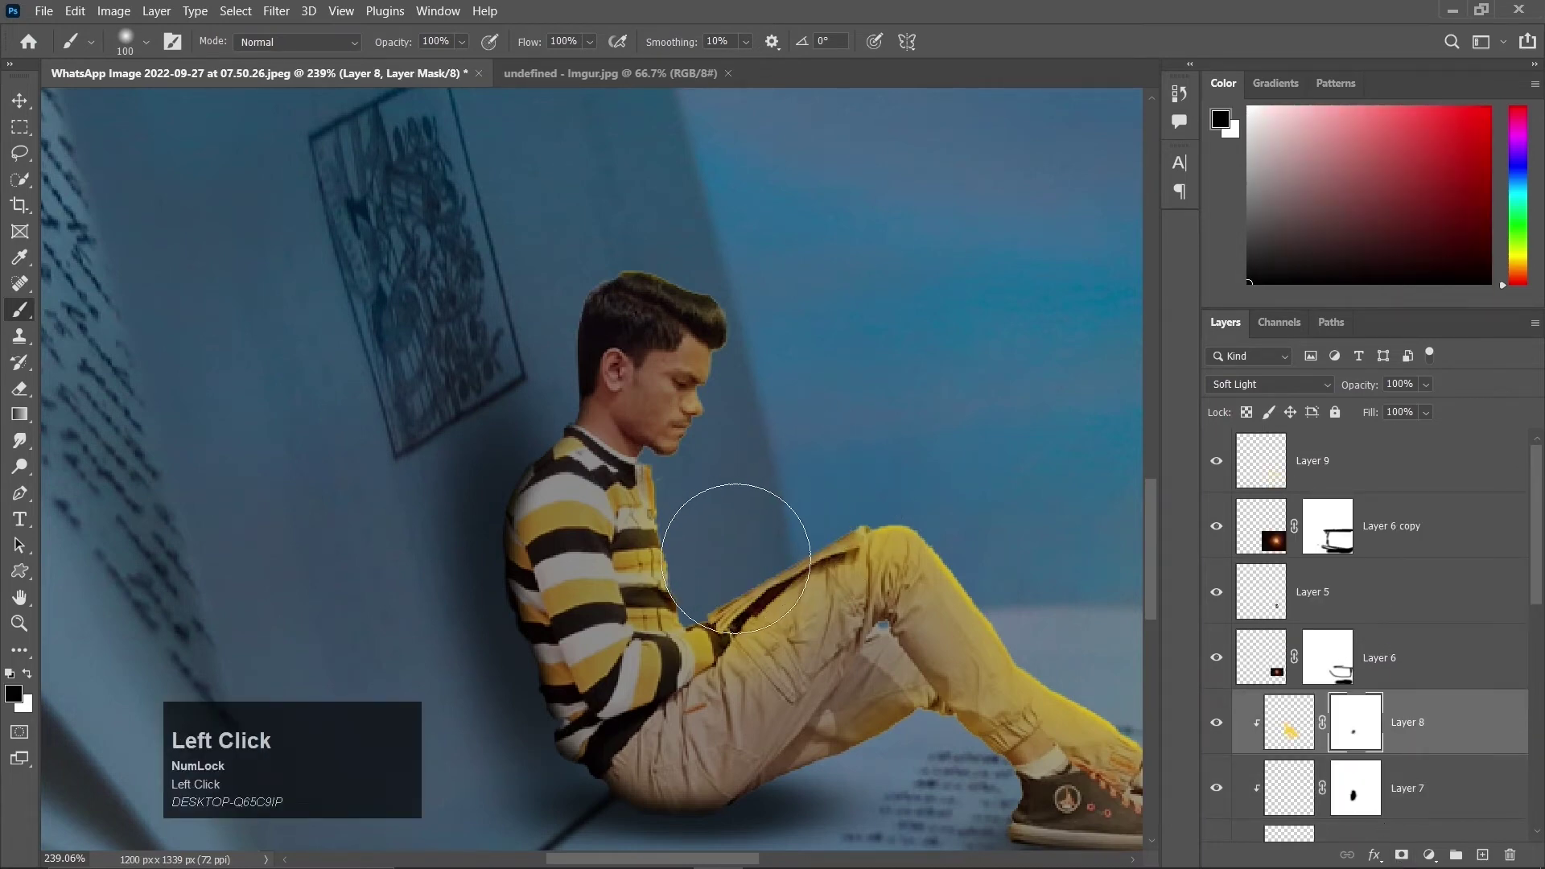
Scale up the lantern glow copy toward the boy and review the warm light on his legs.
key(v)
scroll(down, 3)
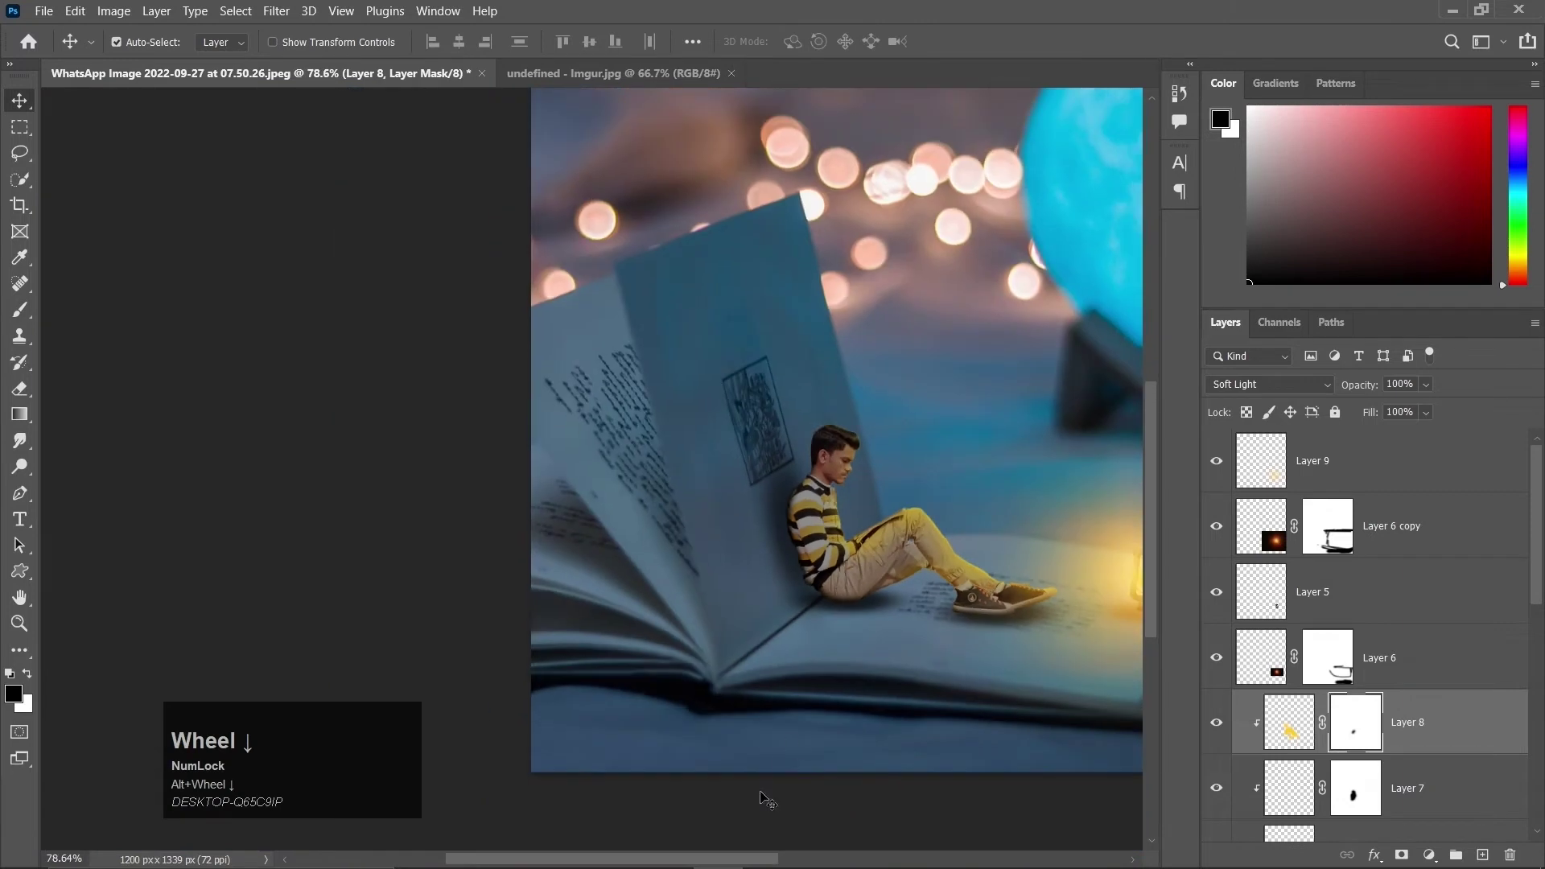
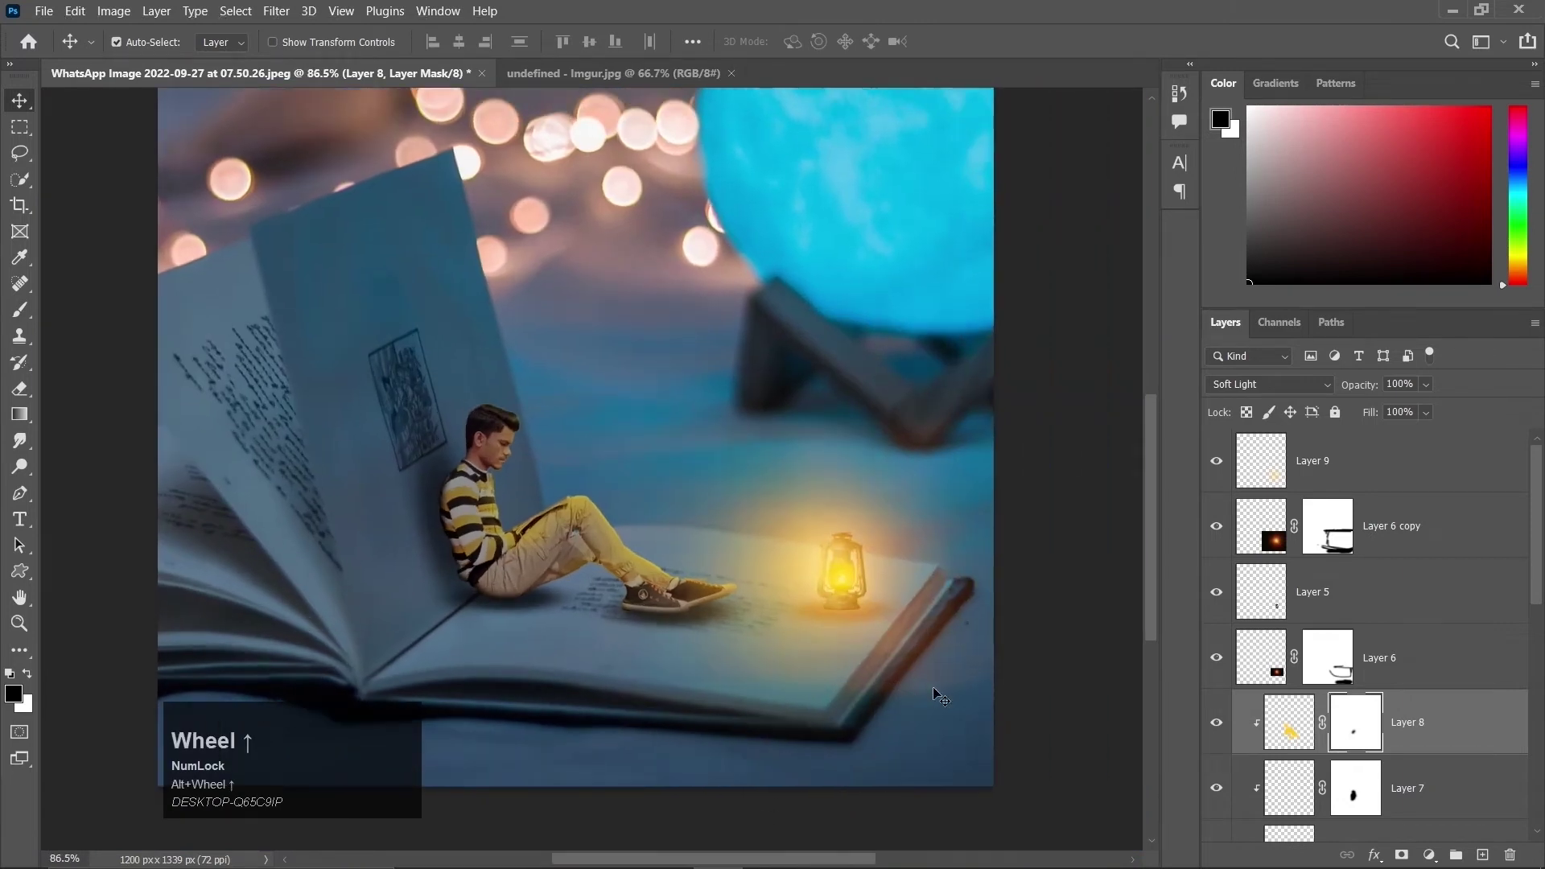
click(944, 676)
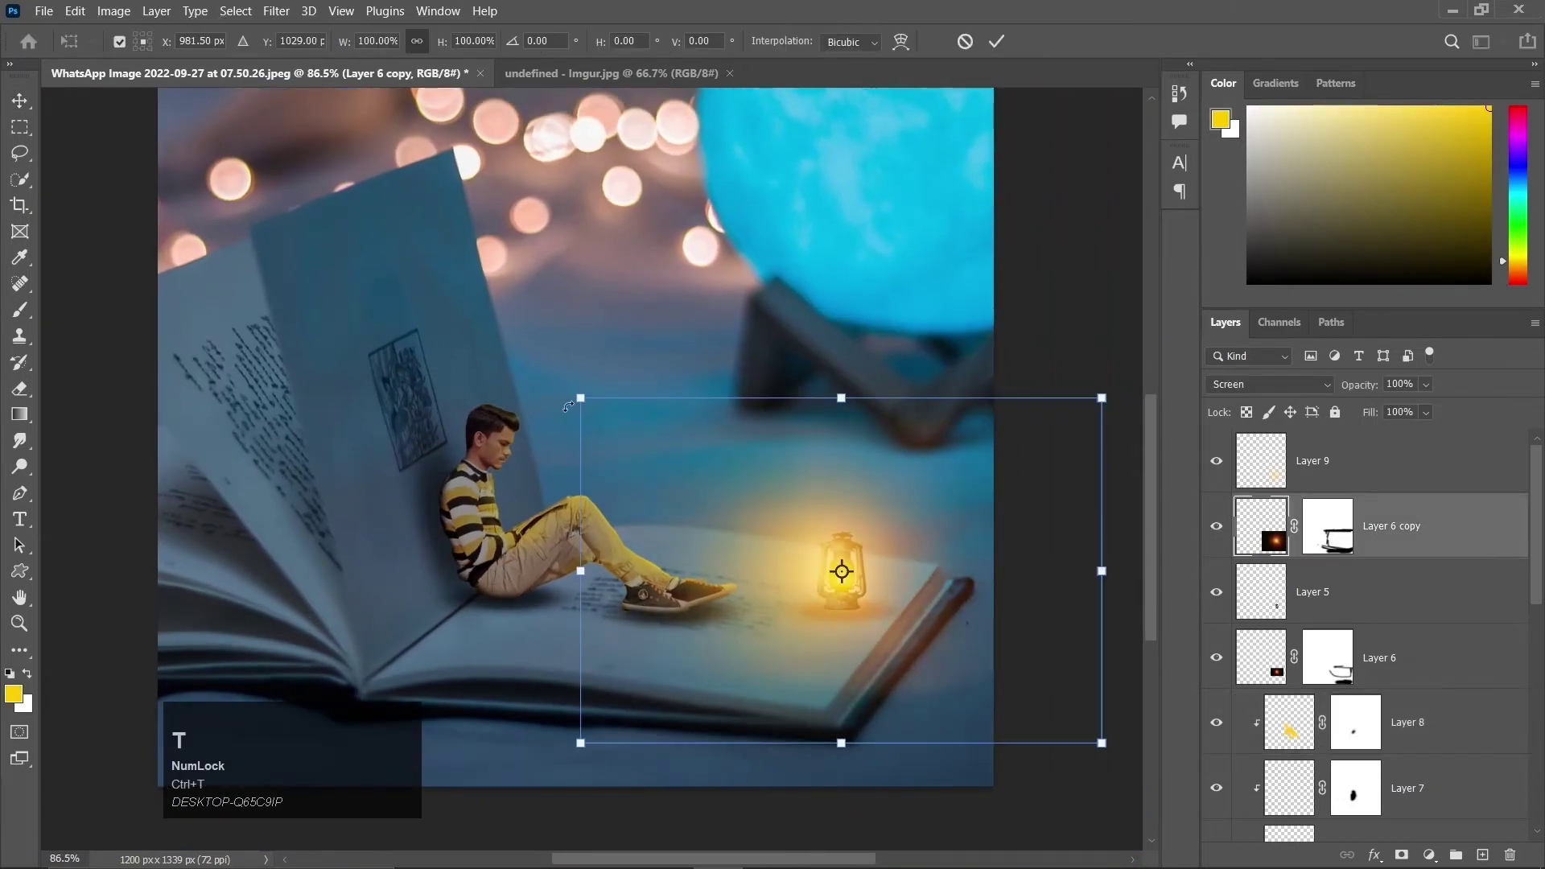
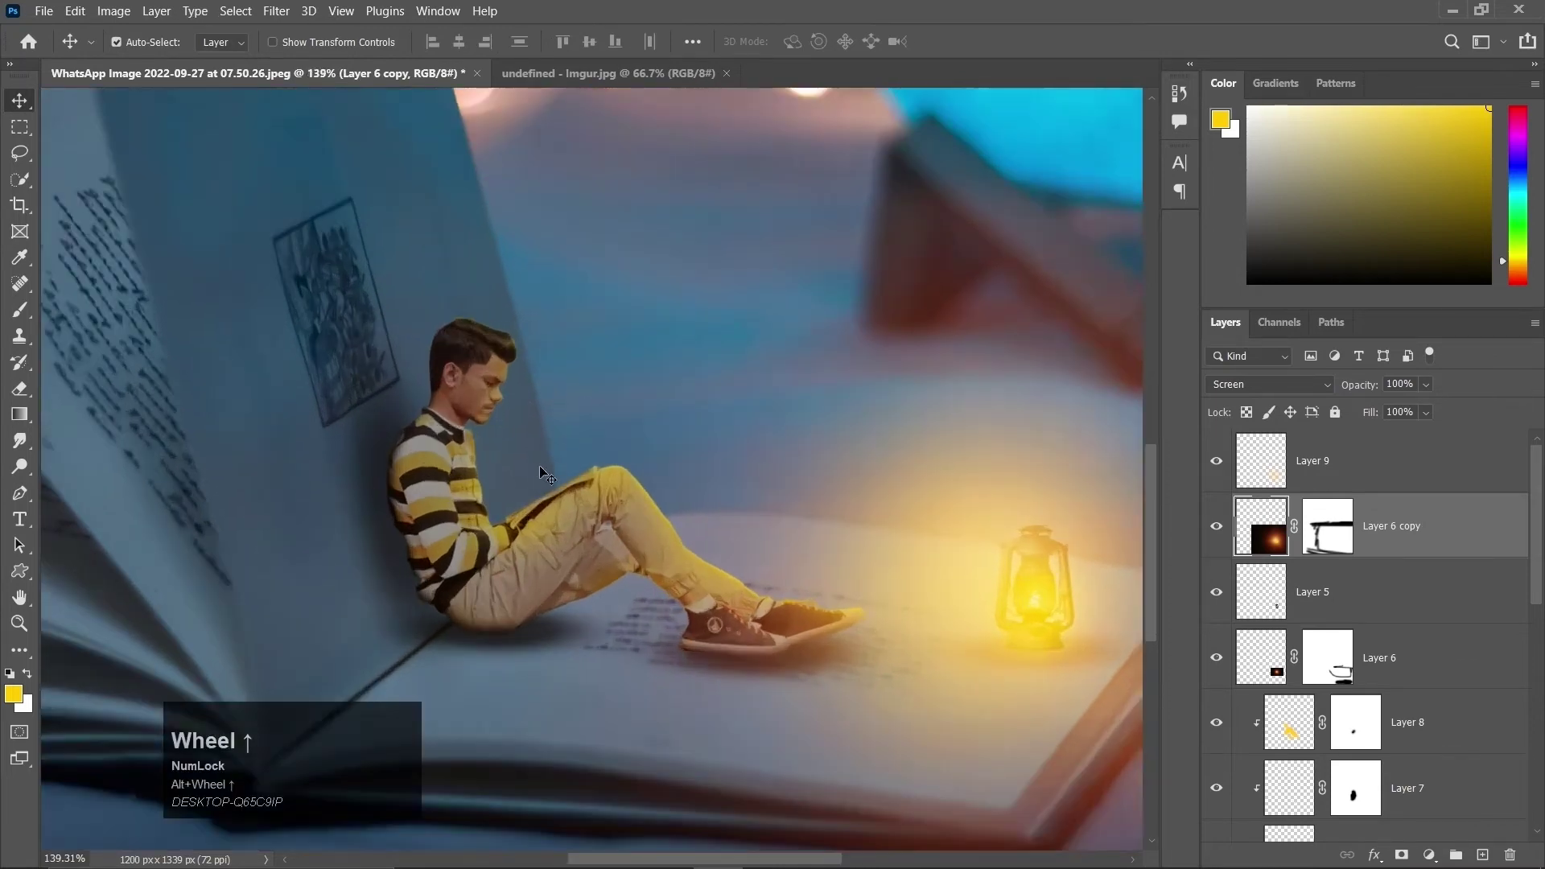
scroll(up, 3)
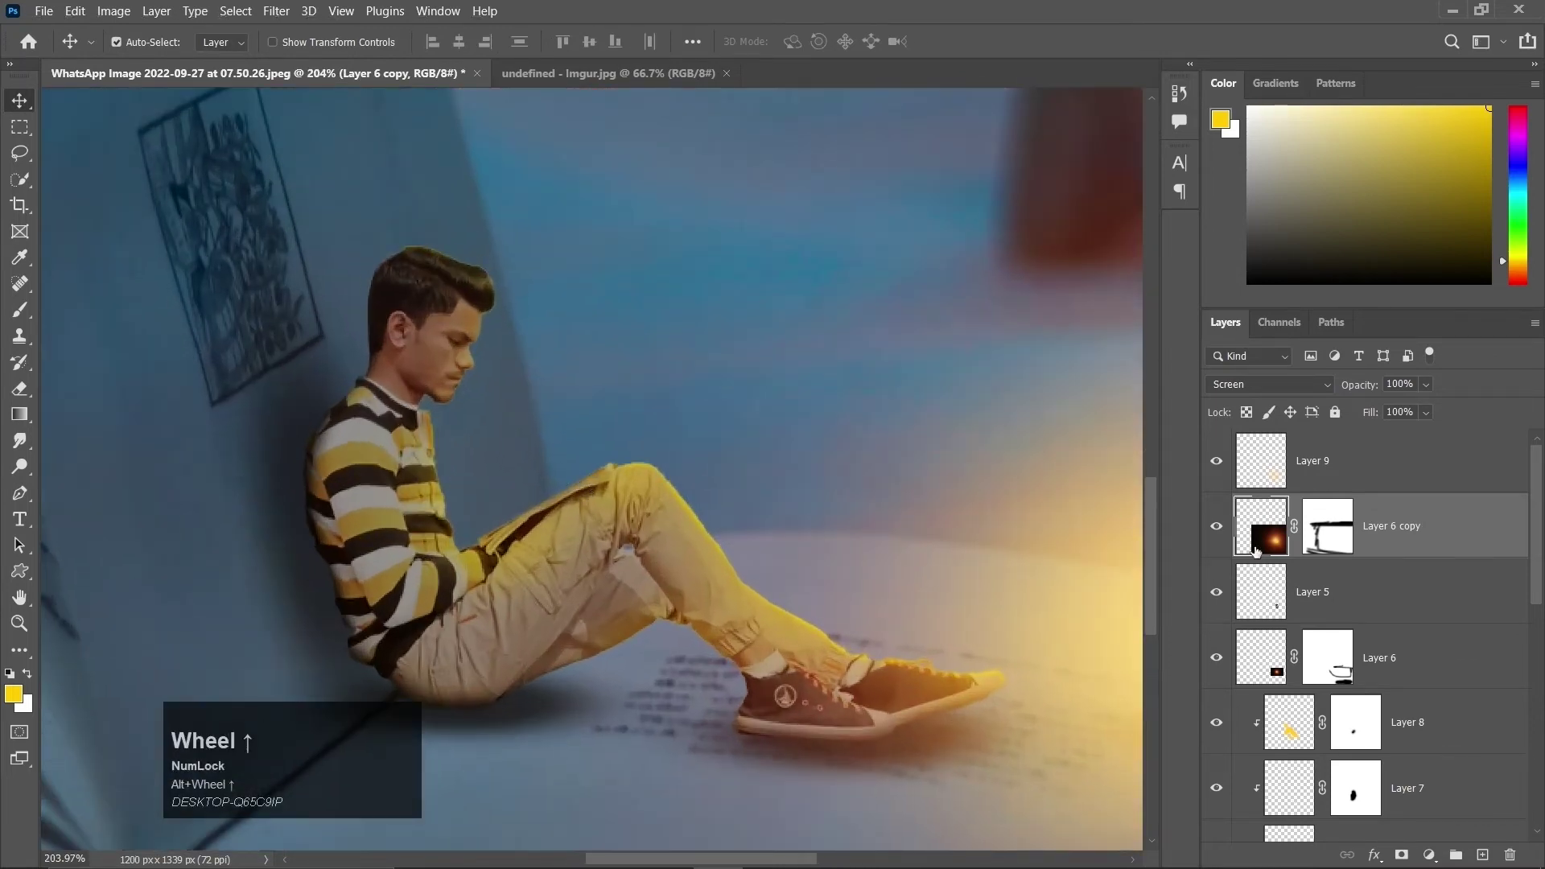
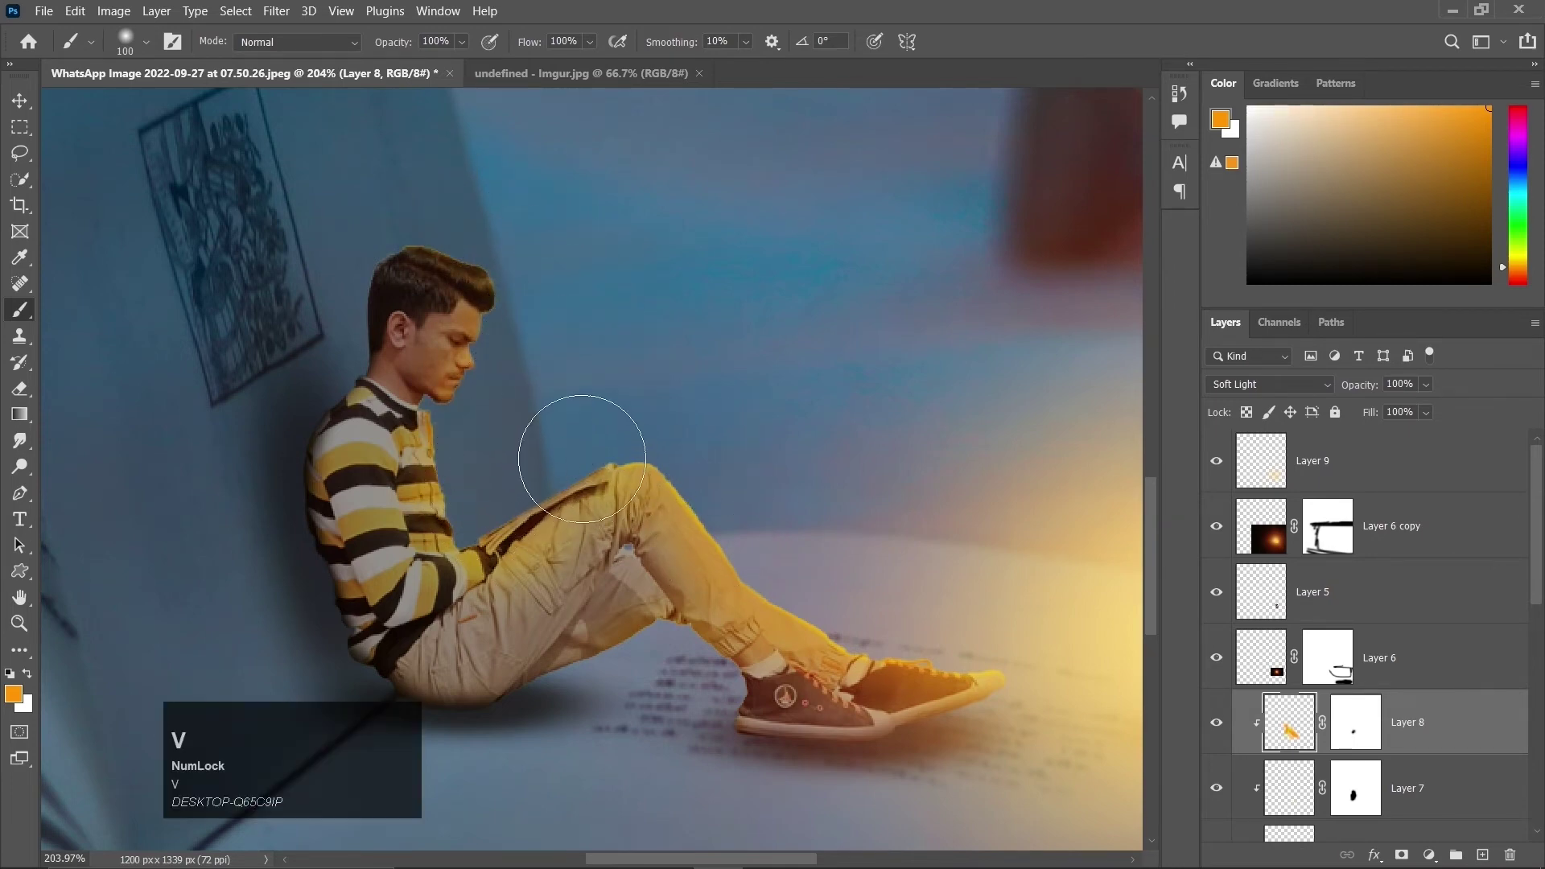
scroll(down, 3)
scroll(down, 3)
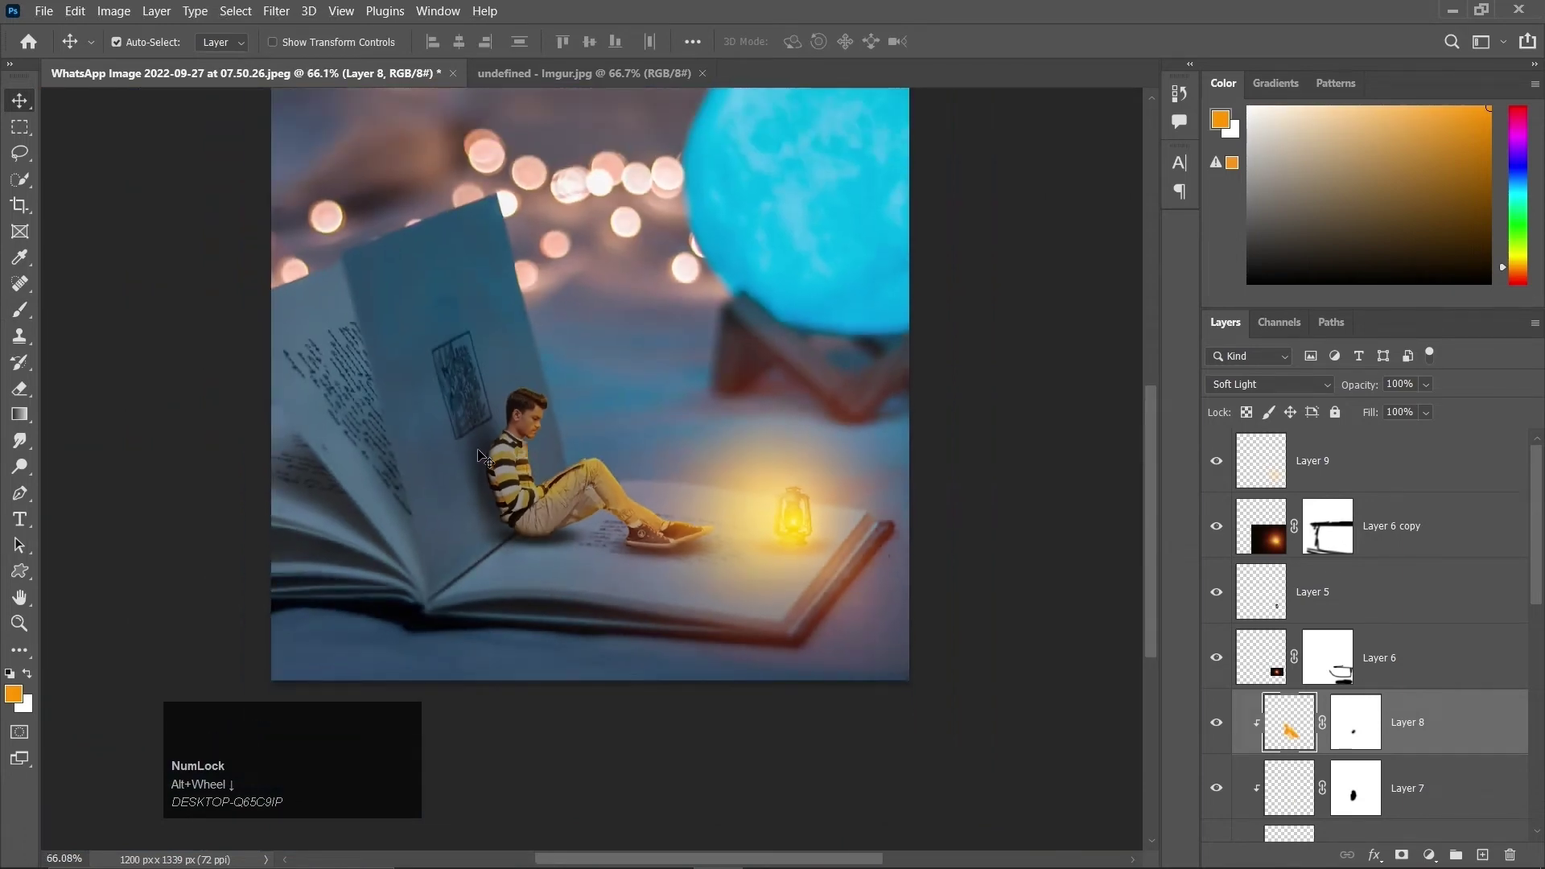
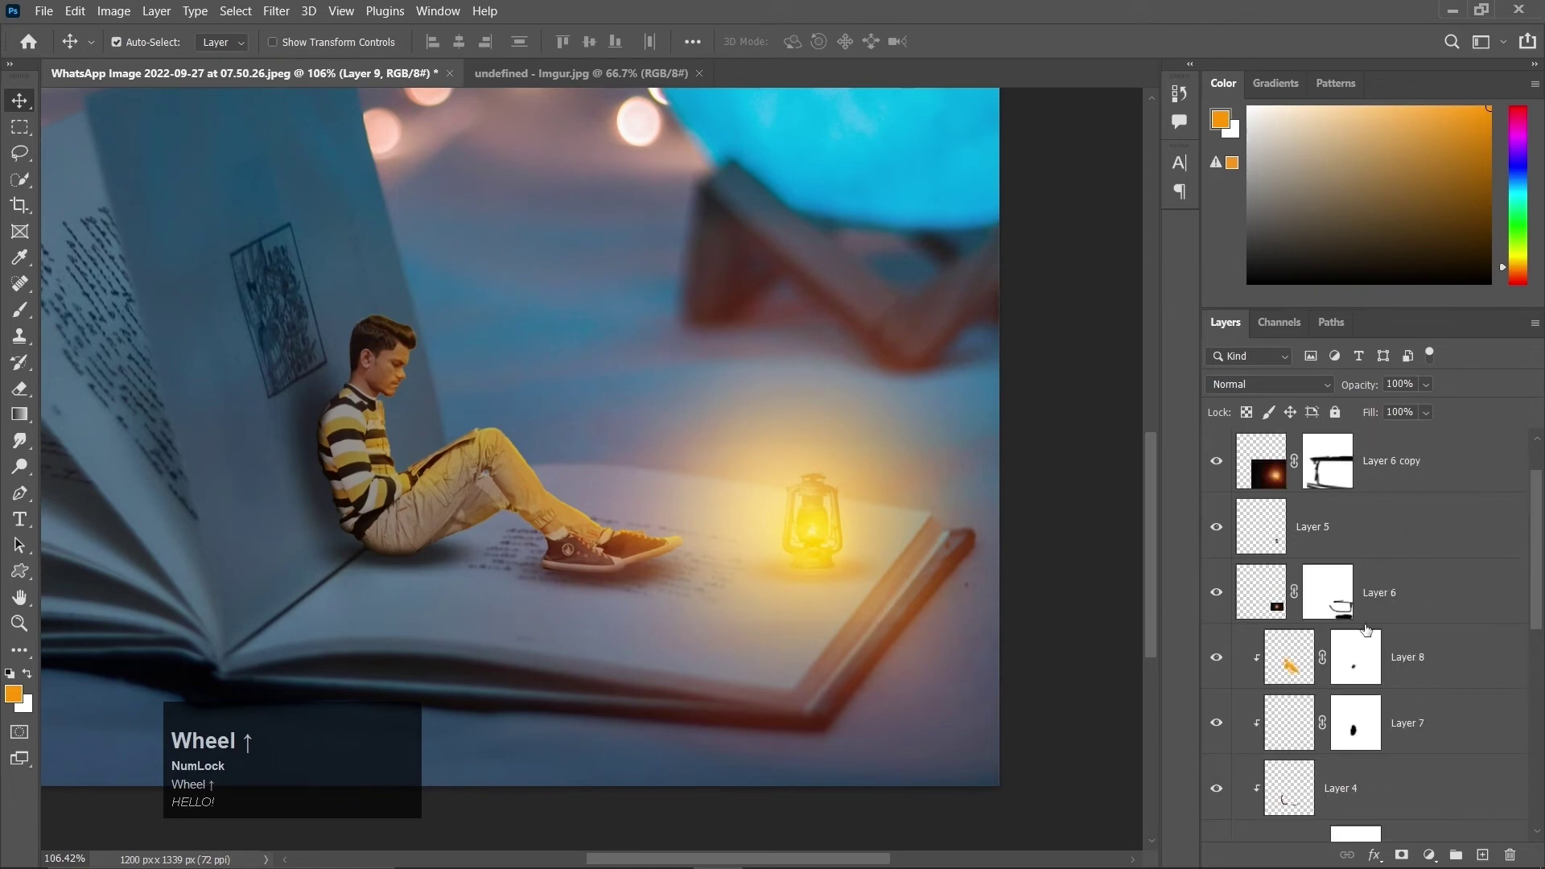
Select Layer 5, then Layer 3 copy 3 and lower its opacity to 60%.
click(1322, 541)
click(1224, 536)
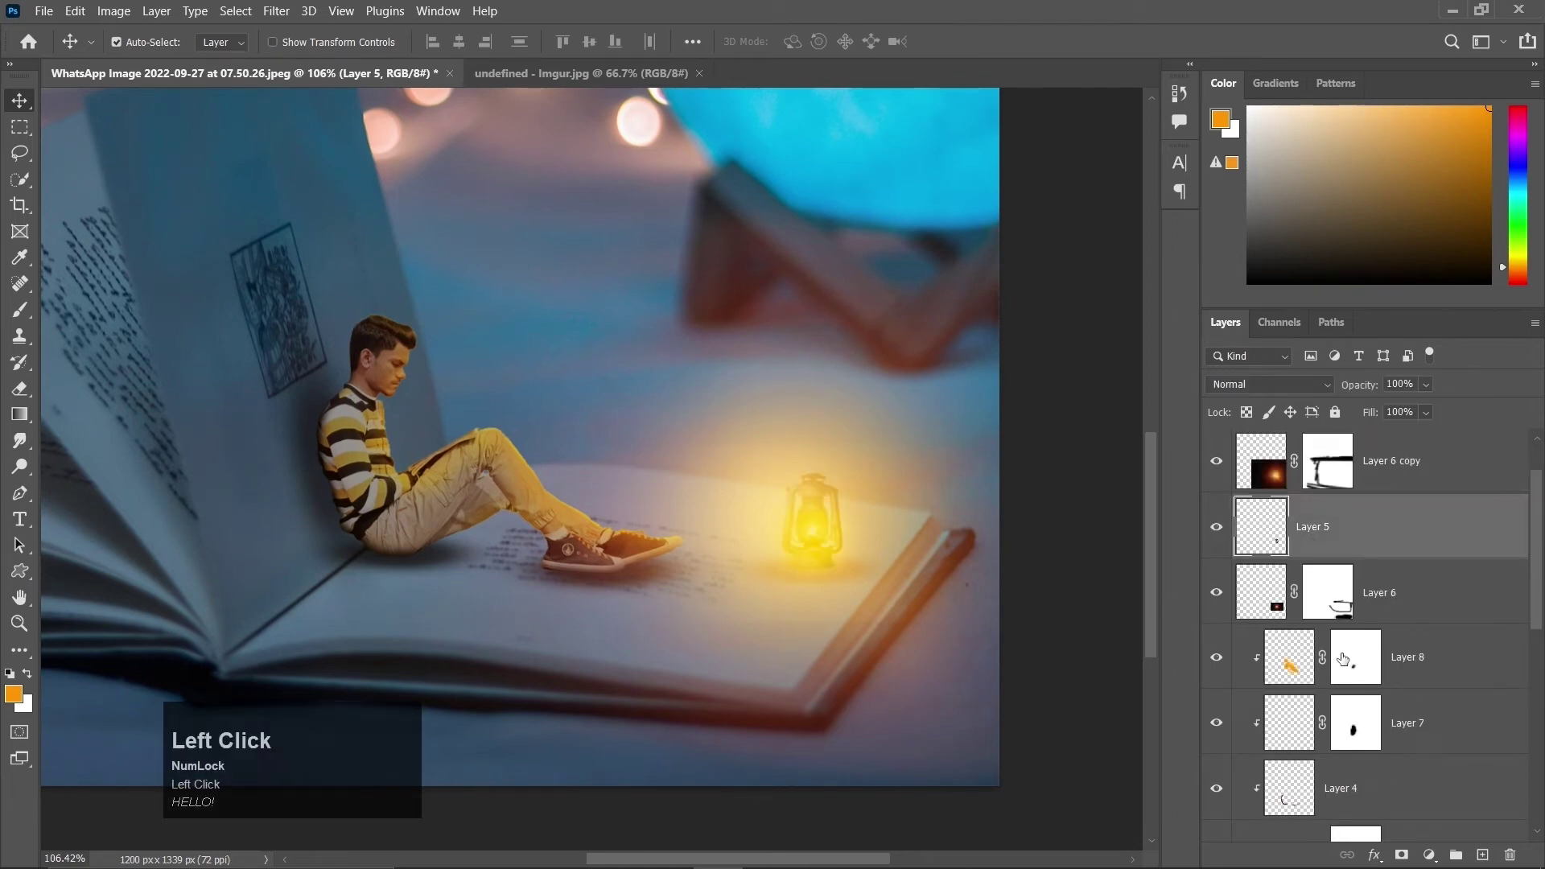
scroll(down, 3)
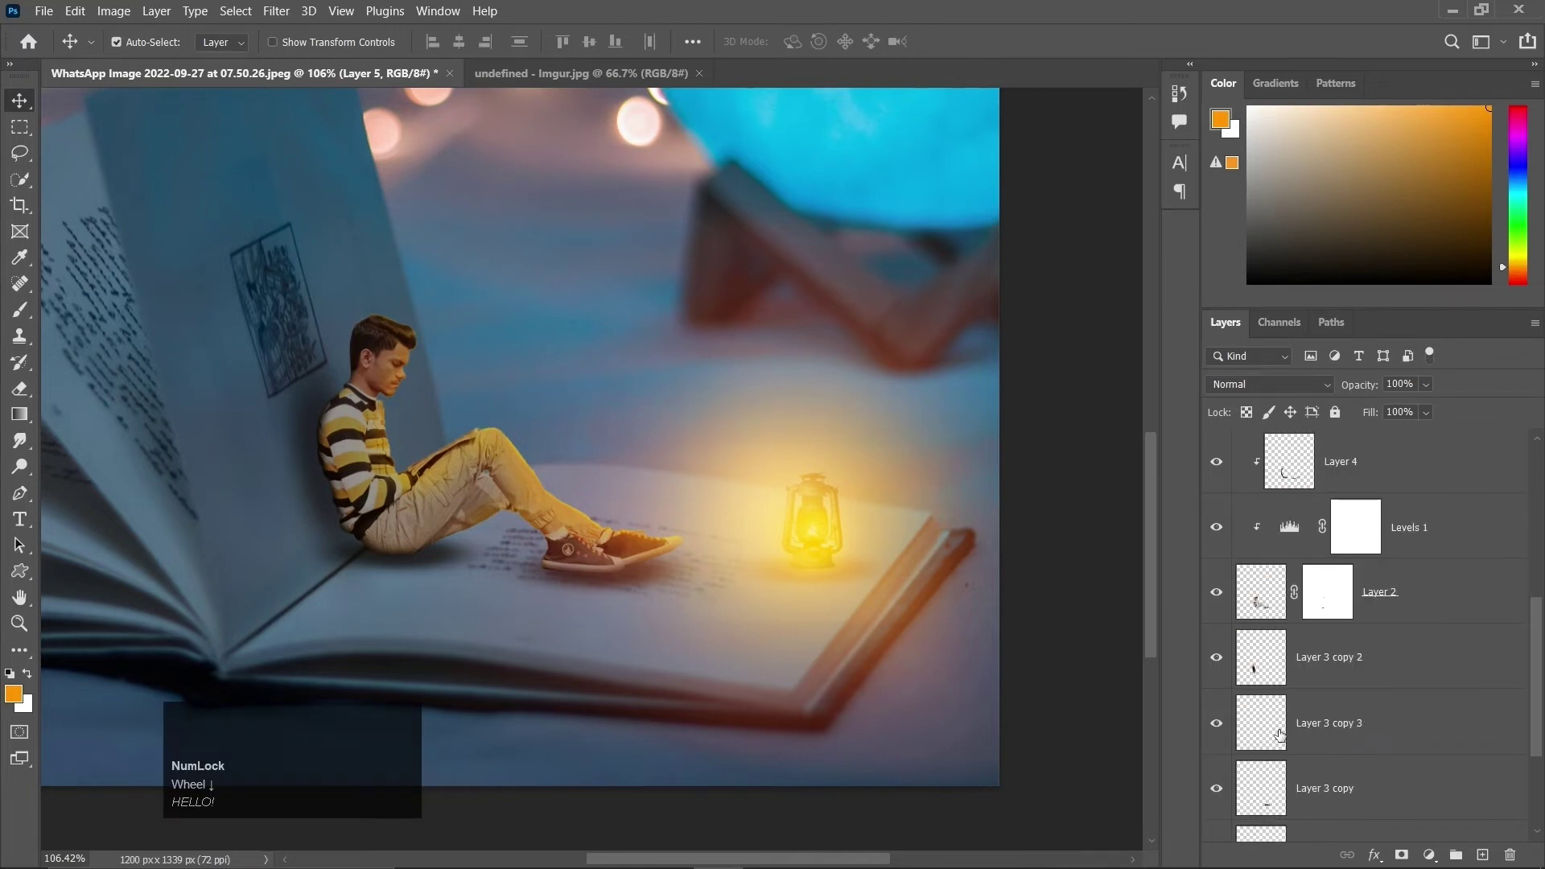
click(1226, 730)
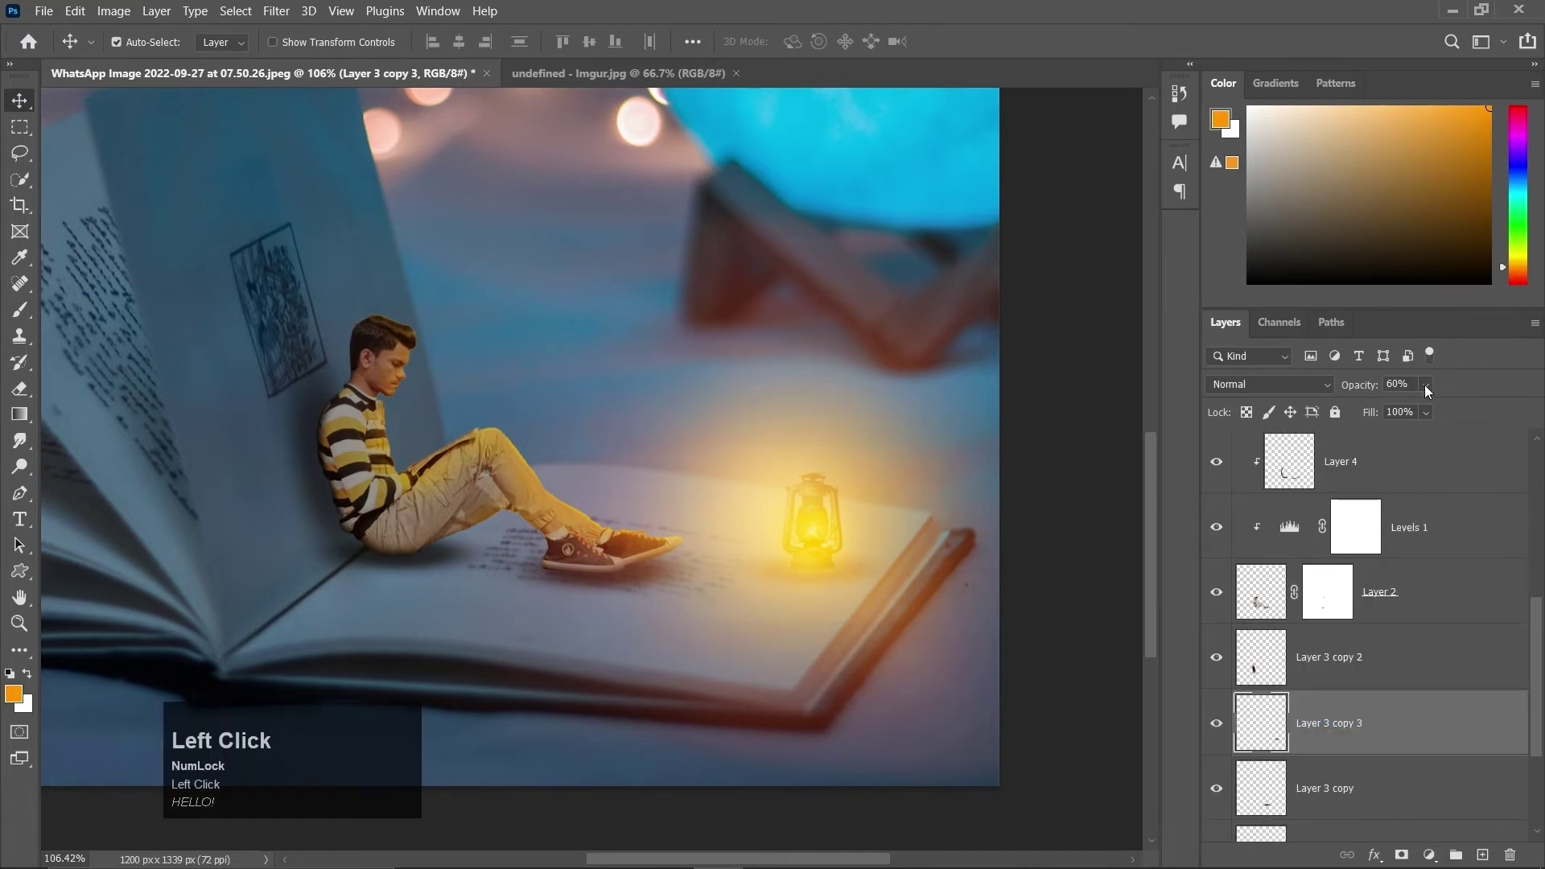
scroll(down, 3)
Open the cloud PNG pngwing.com (16) from the Open dialog.
click(581, 82)
key(ctrl+o)
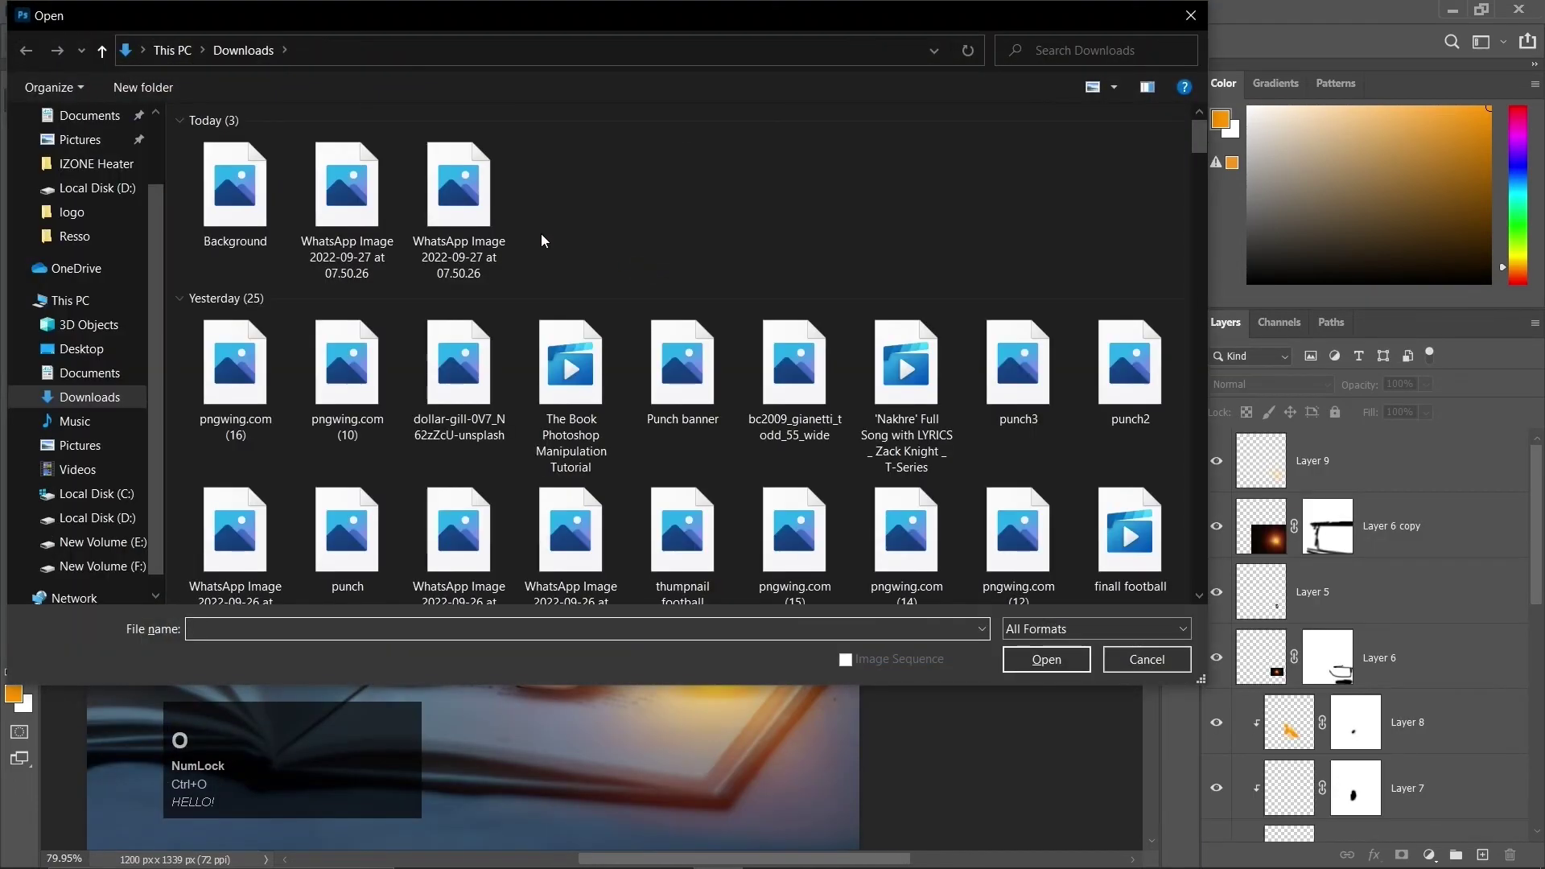
click(246, 353)
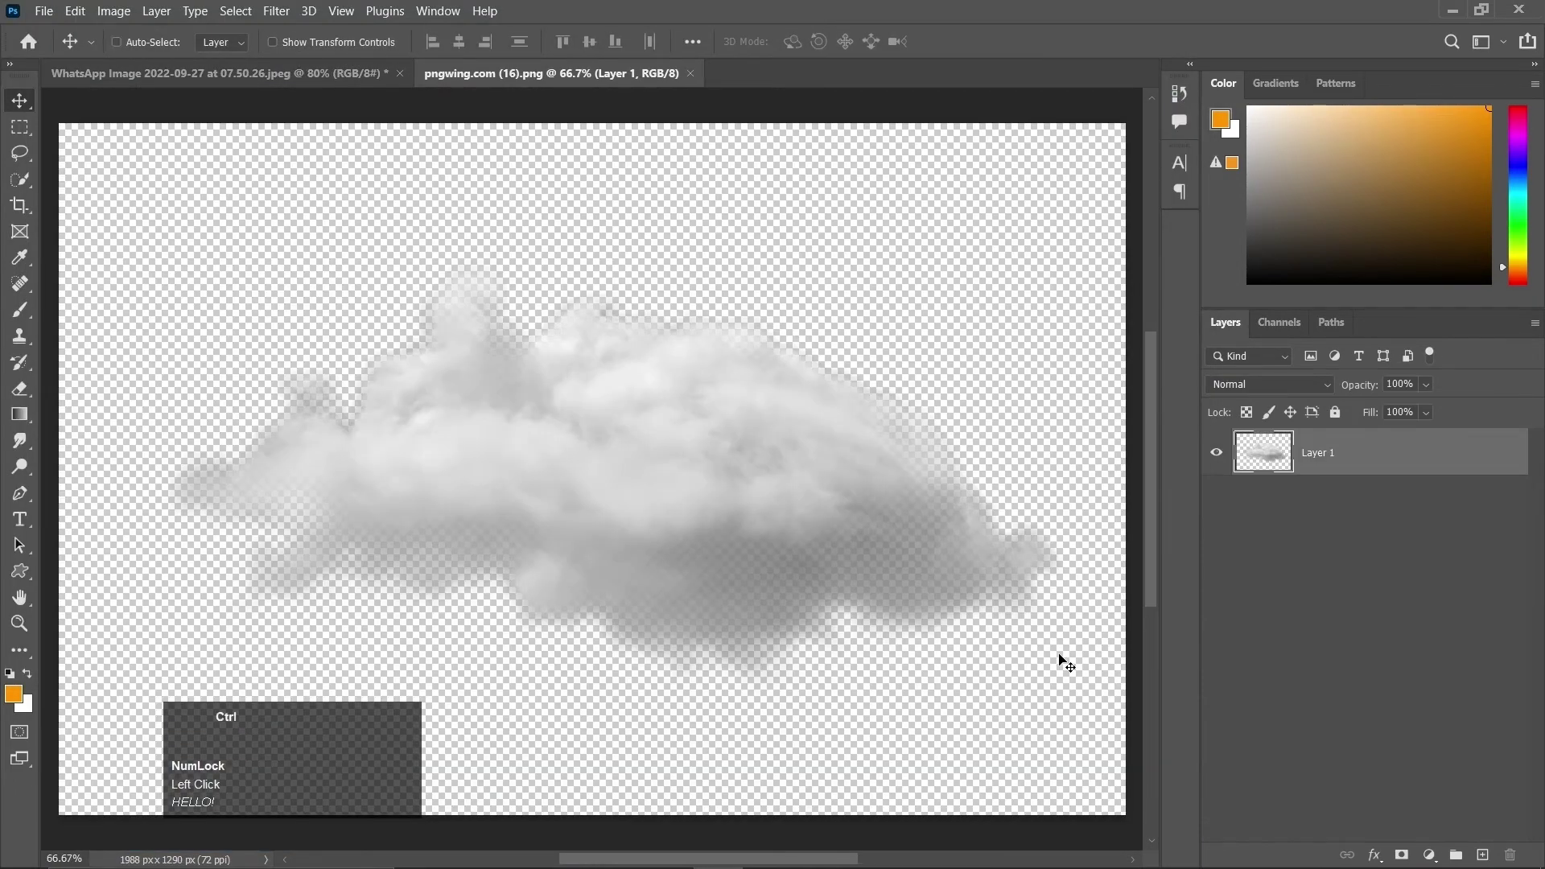
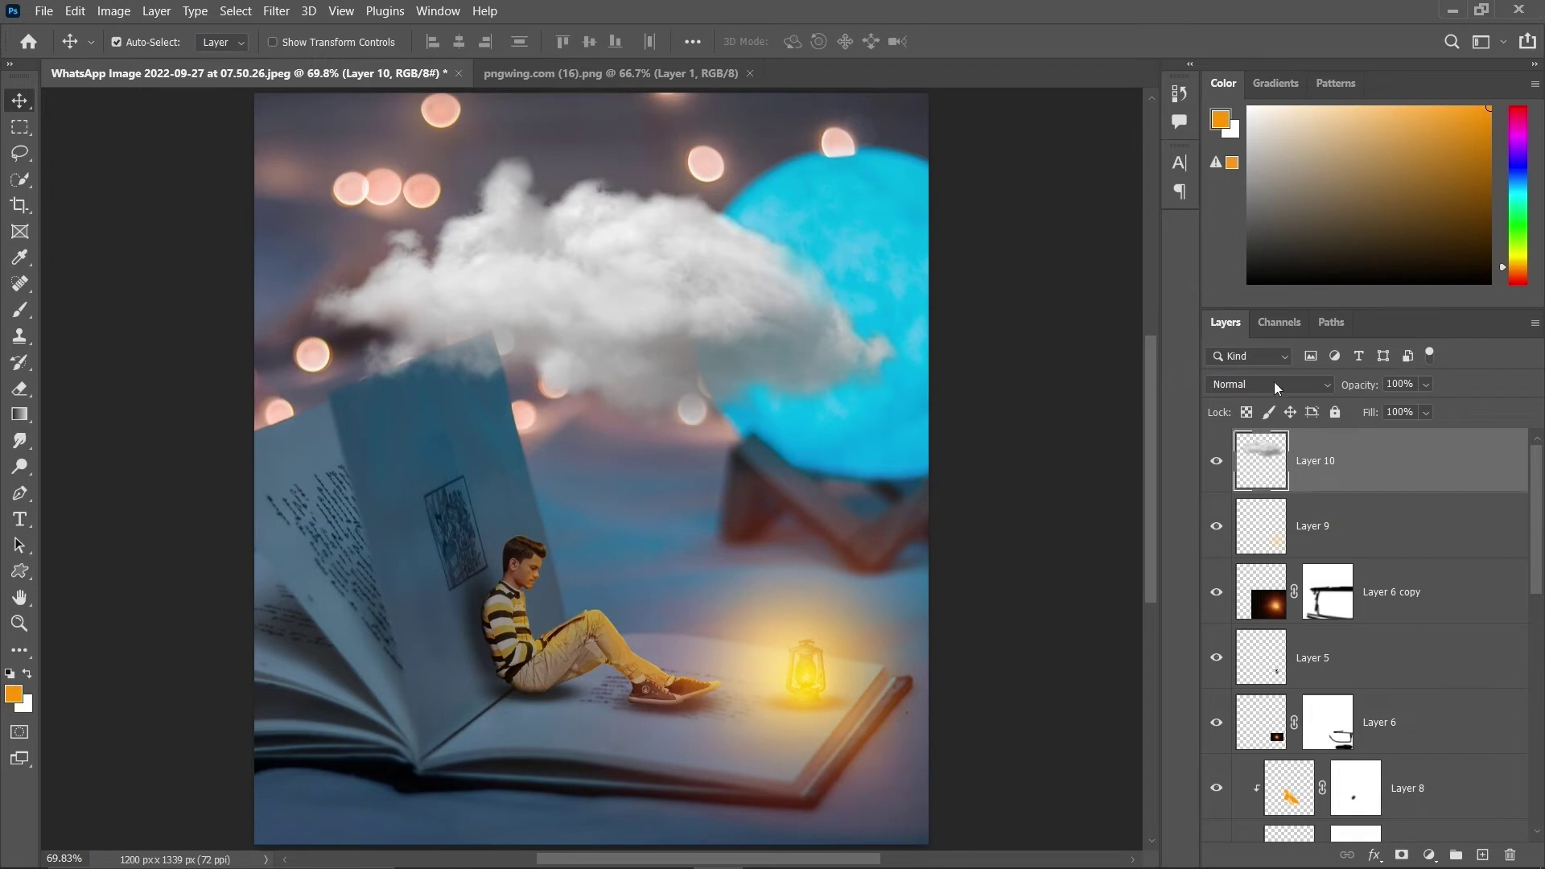
Add a clipped Color Balance on Layer 10 with Shadows Cyan/Red -34, Magenta/Green +7, Yellow/Blue +23.
drag(1432, 389, 1476, 415)
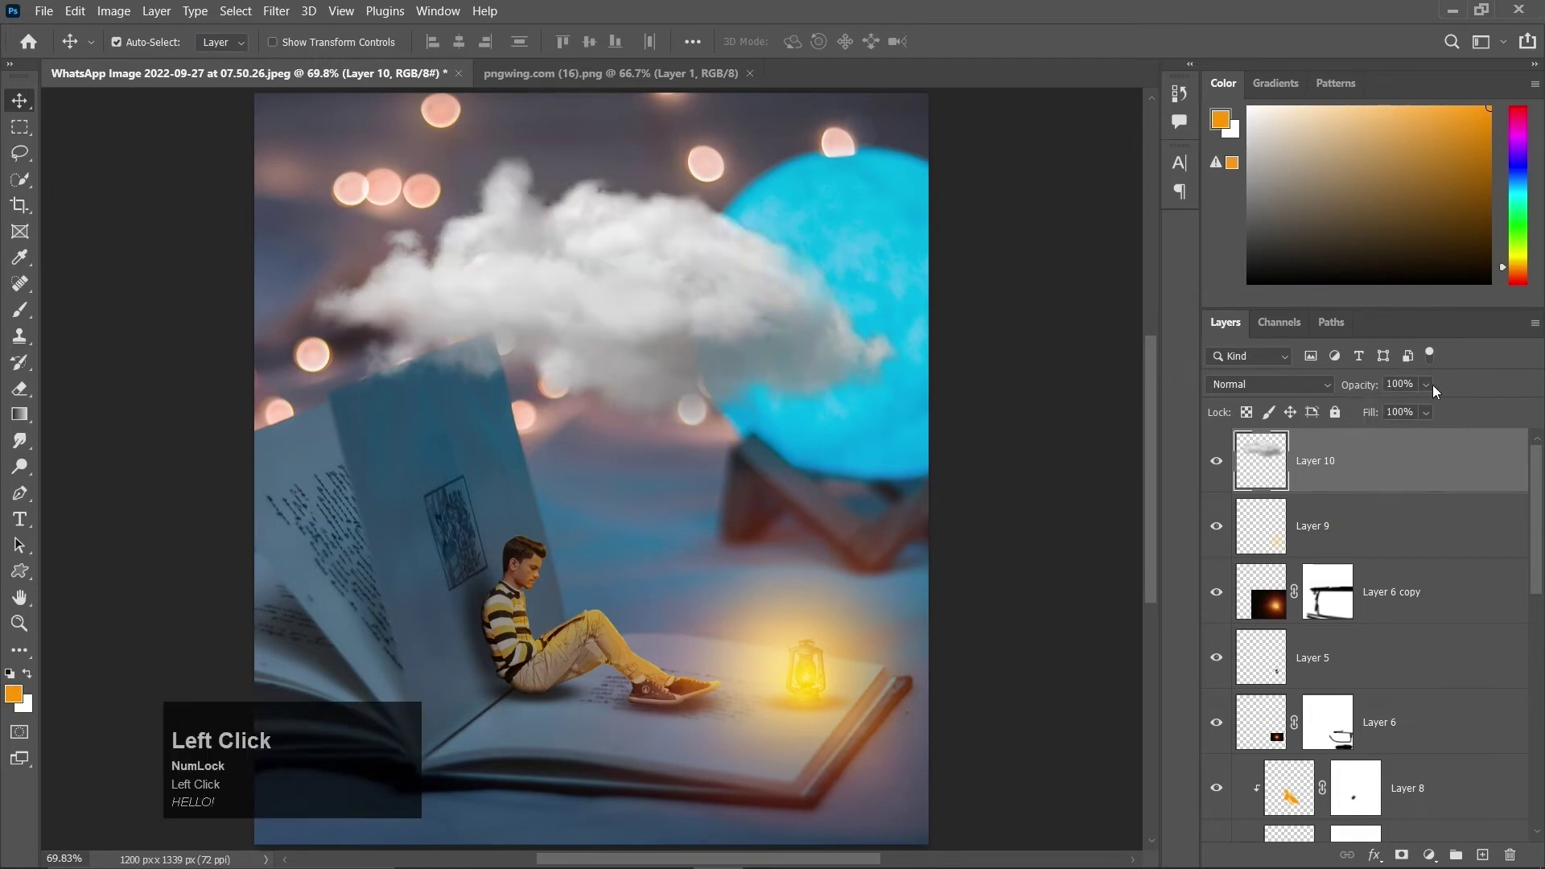
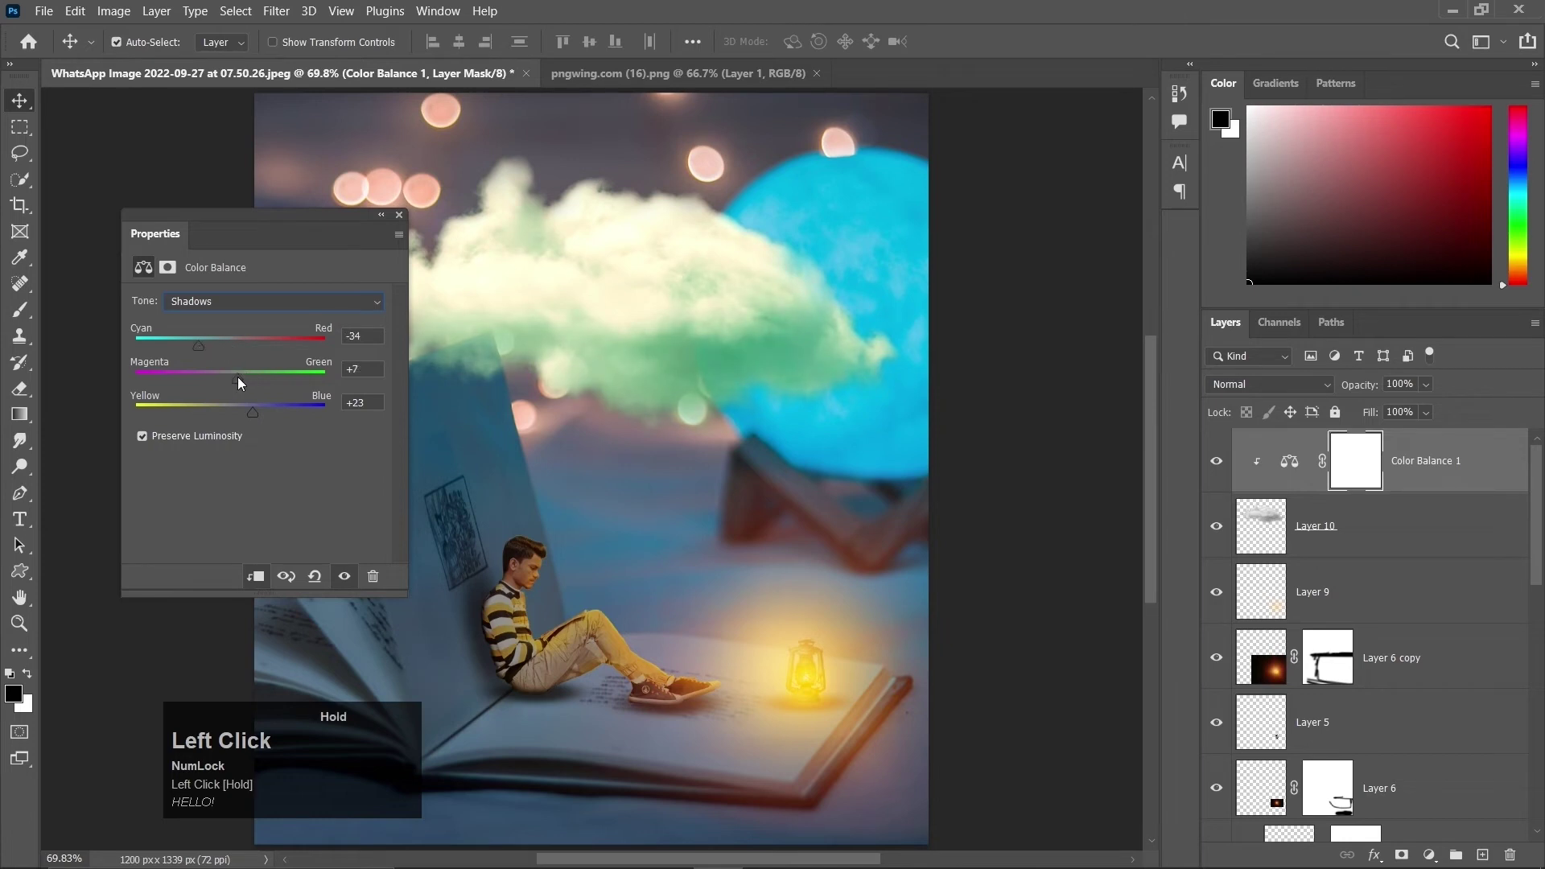
scroll(down, 3)
scroll(up, 3)
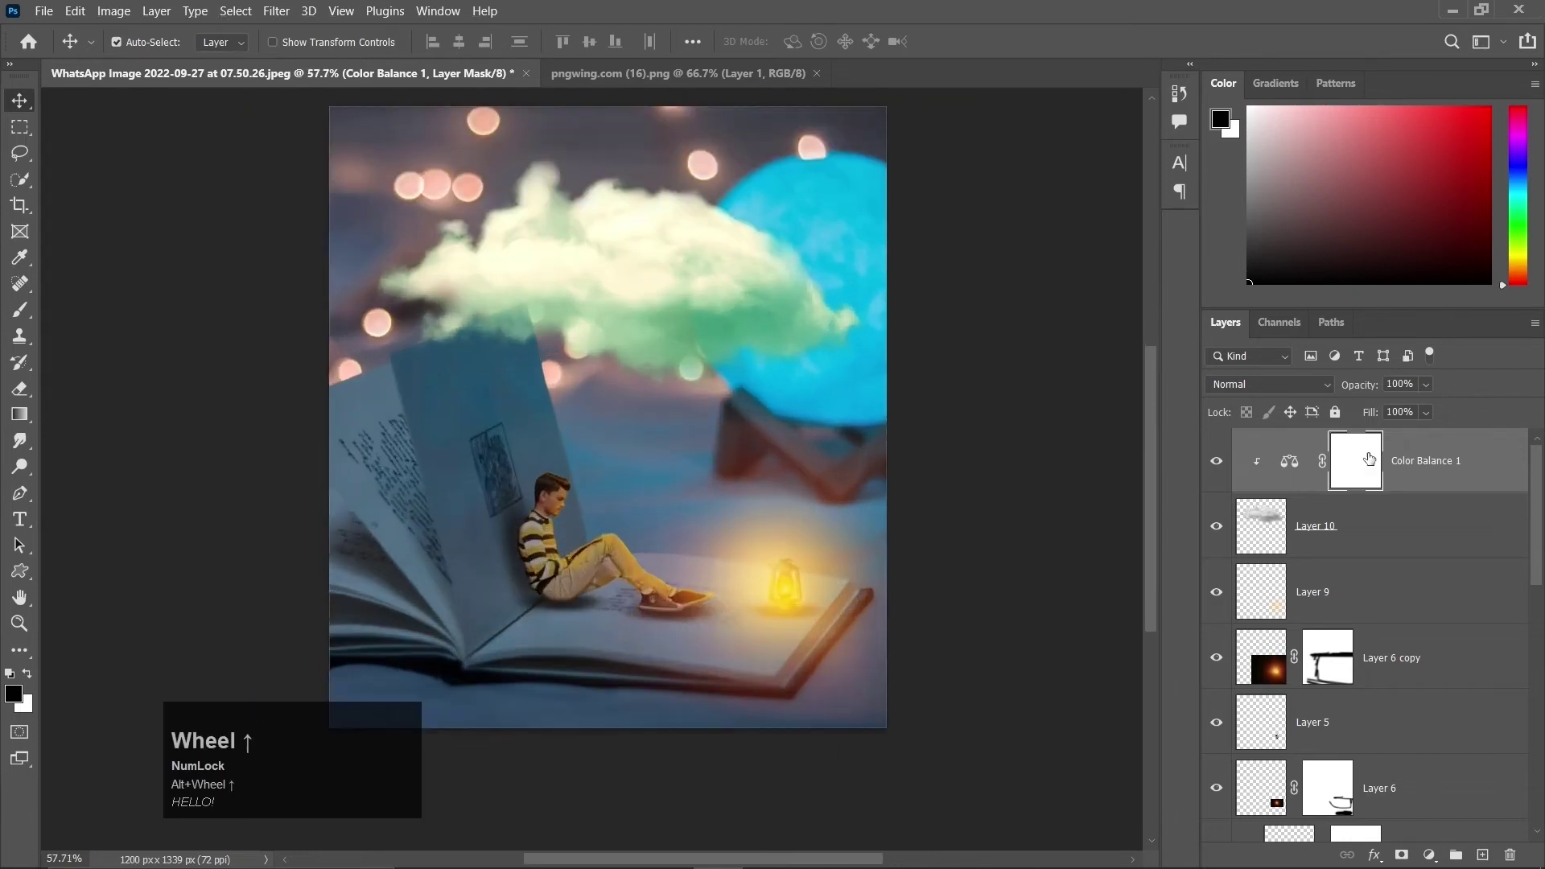
key(alt+Num_Lock)
scroll(up, 3)
scroll(down, 3)
scroll(up, 3)
scroll(down, 3)
scroll(up, 3)
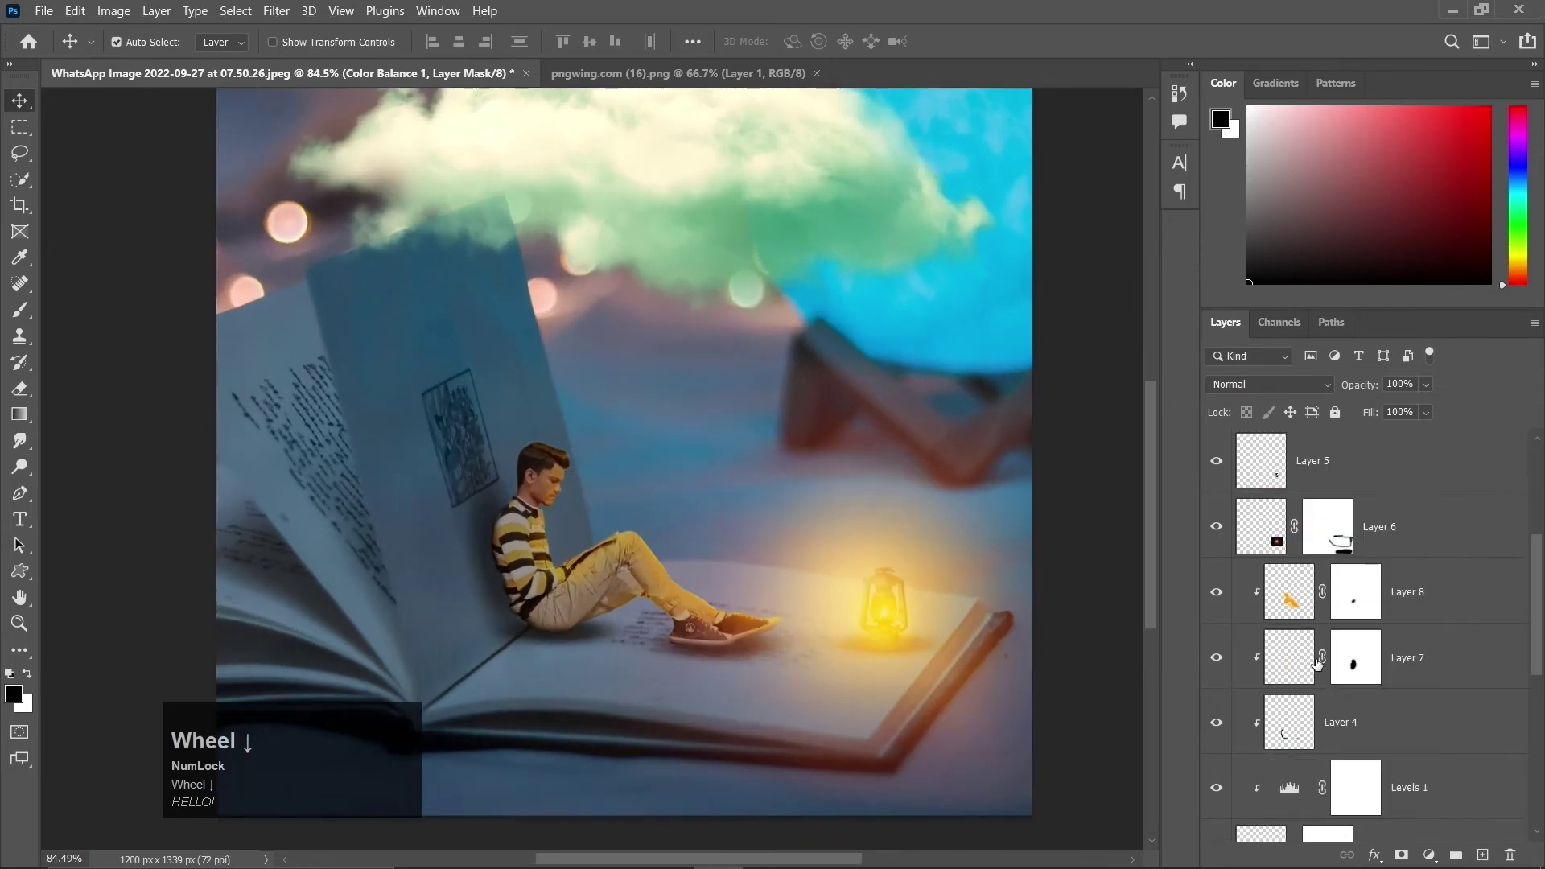